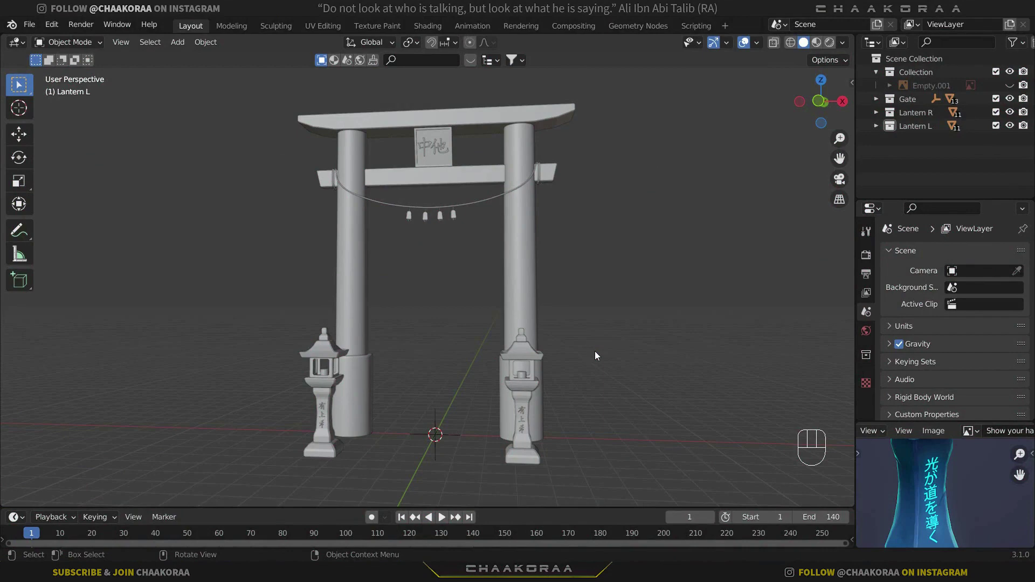
Add a default cube at the world origin between the two lanterns via Shift+A
{"action": "middle_click", "coordinate": [605, 354]}
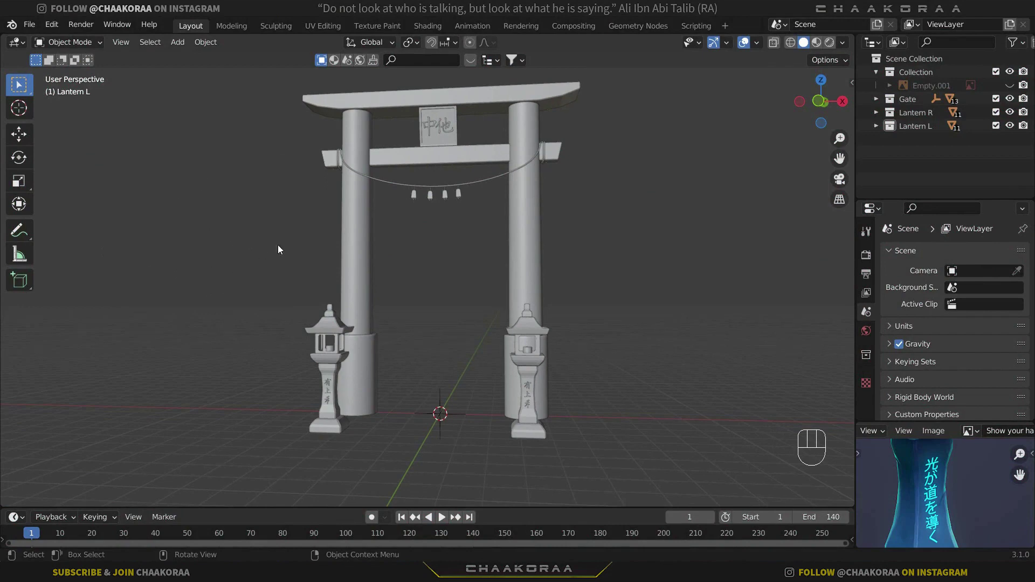
{"action": "key", "text": "shift+a"}
{"action": "middle_click", "coordinate": [497, 354]}
Flatten the cube along Z into a wide slab
{"action": "left_click_drag", "start_coordinate": [490, 320], "coordinate": [505, 350]}
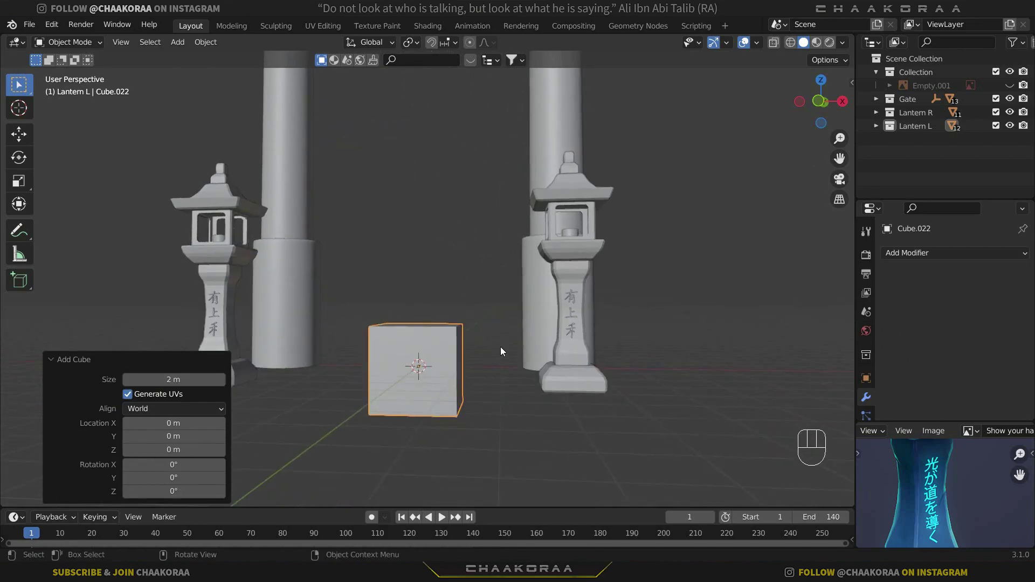
{"action": "key", "text": "Tab"}
{"action": "key", "text": "s"}
{"action": "key", "text": "z"}
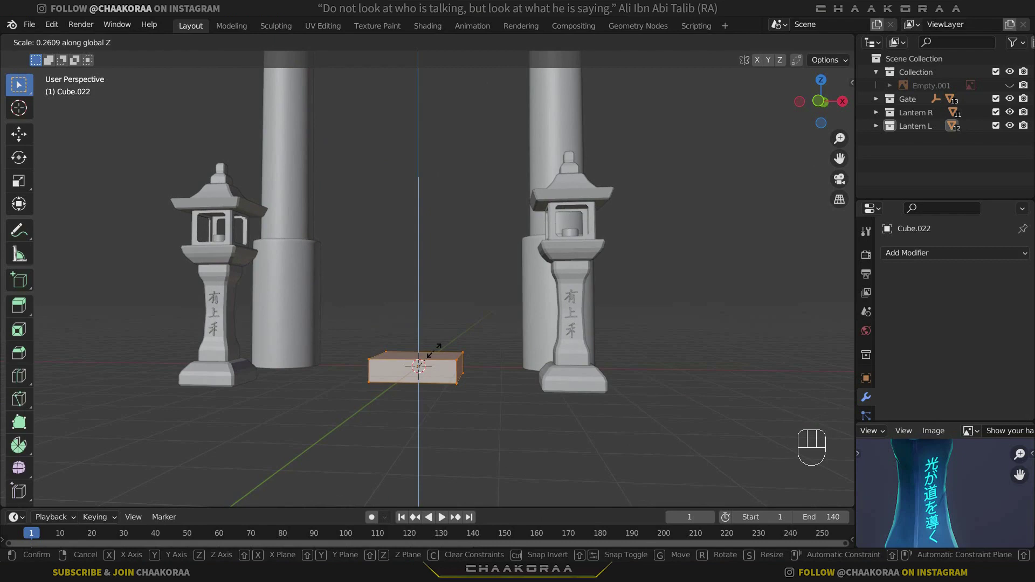
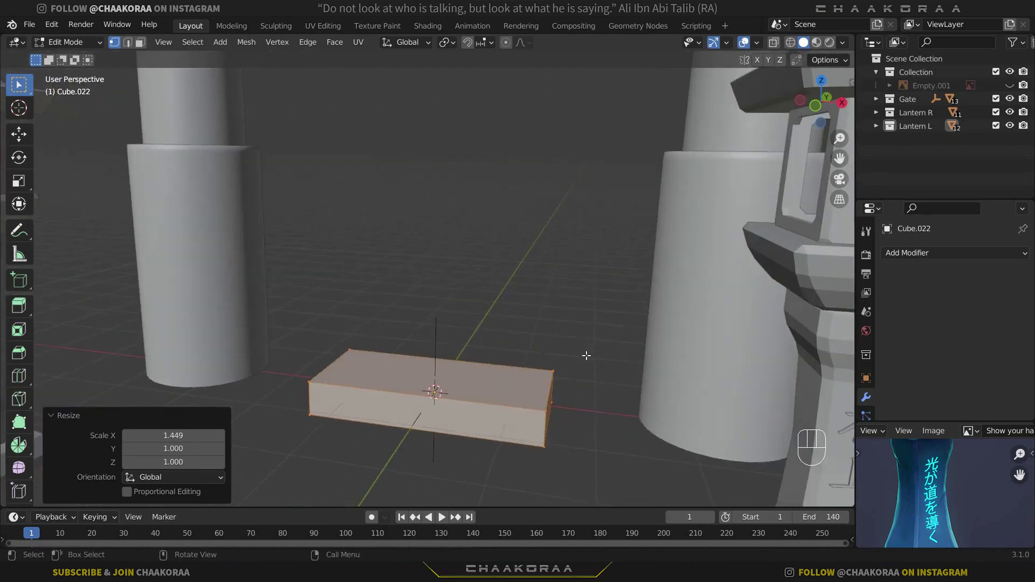
{"action": "key", "text": "Tab"}
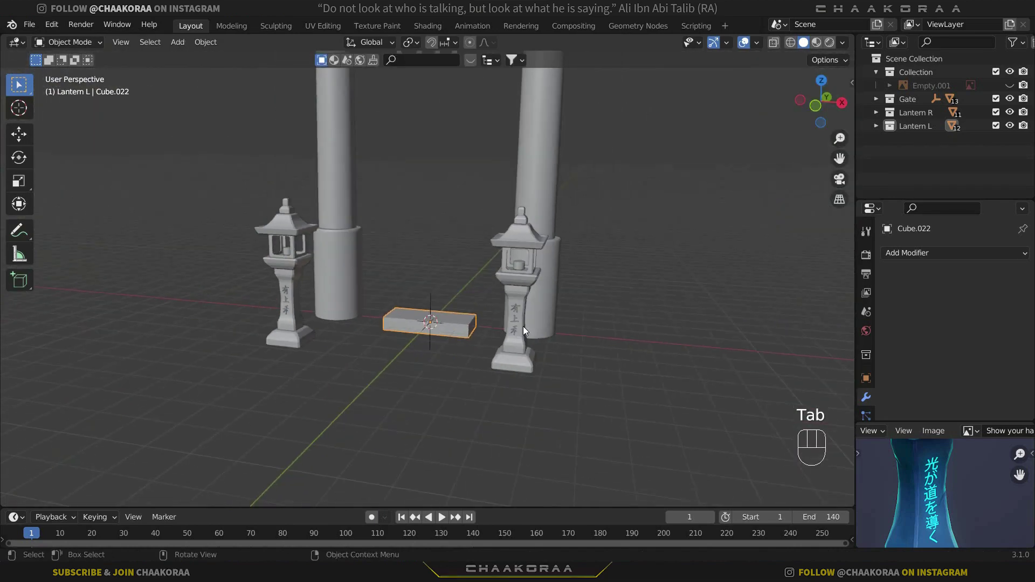
Move the slab forward along Y in front of the lanterns and add a Bevel modifier
{"action": "key", "text": "g"}
{"action": "key", "text": "y"}
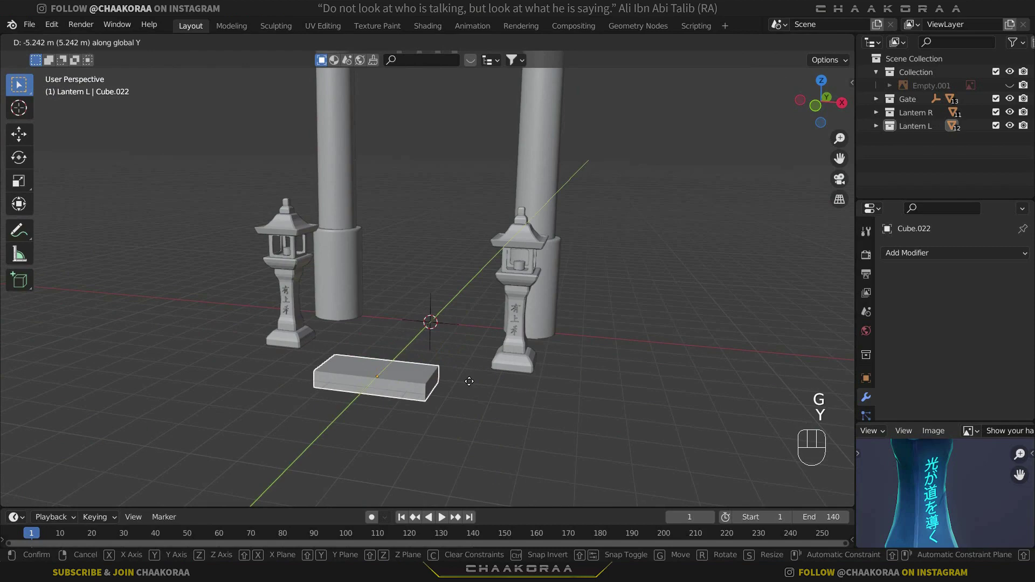
{"action": "left_click", "coordinate": [462, 392]}
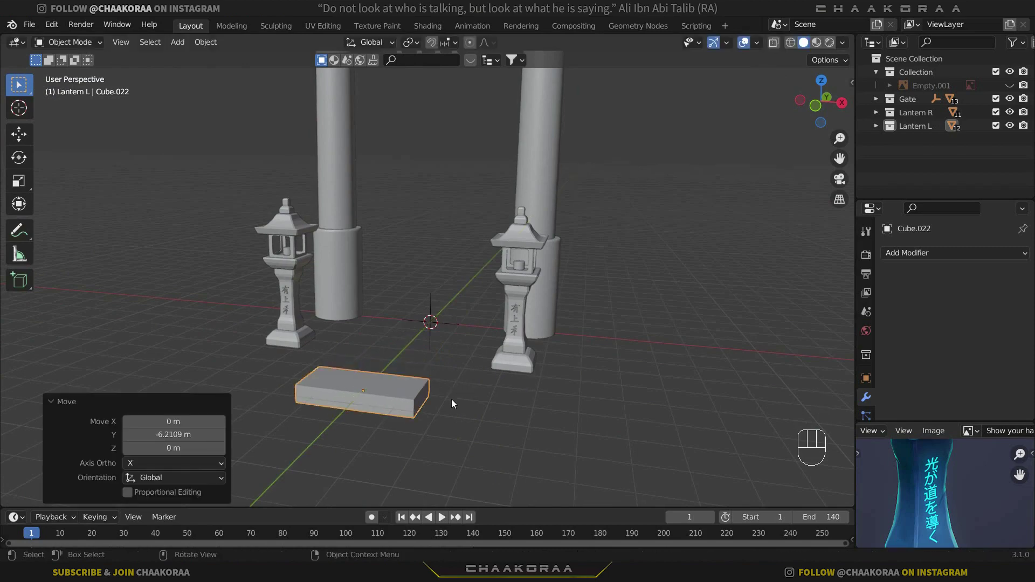
{"action": "left_click", "coordinate": [768, 311]}
Narrow the bevel to about 0.057 m with 3 segments and inspect the rounded edges
{"action": "left_click_drag", "start_coordinate": [463, 359], "coordinate": [520, 339]}
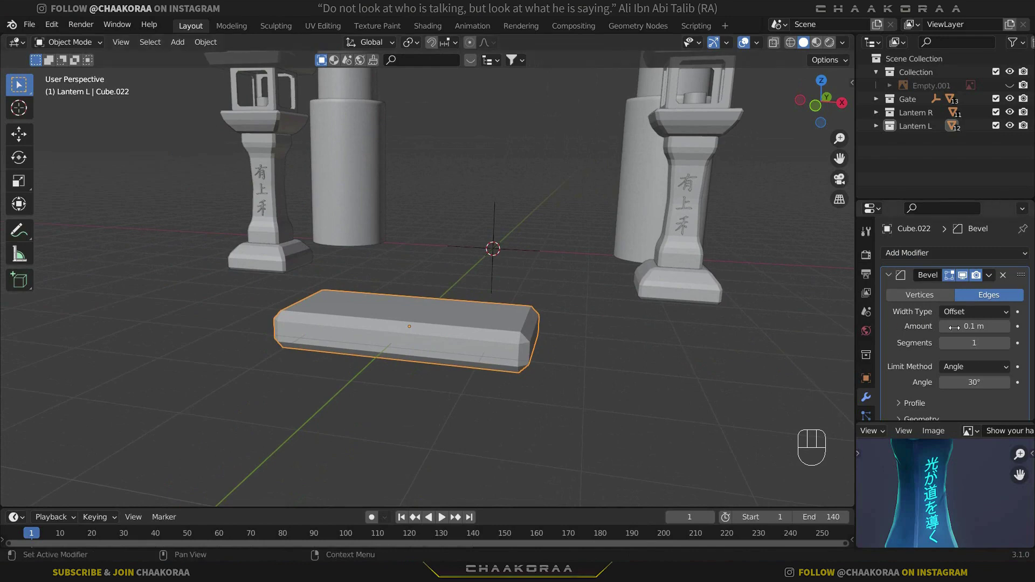
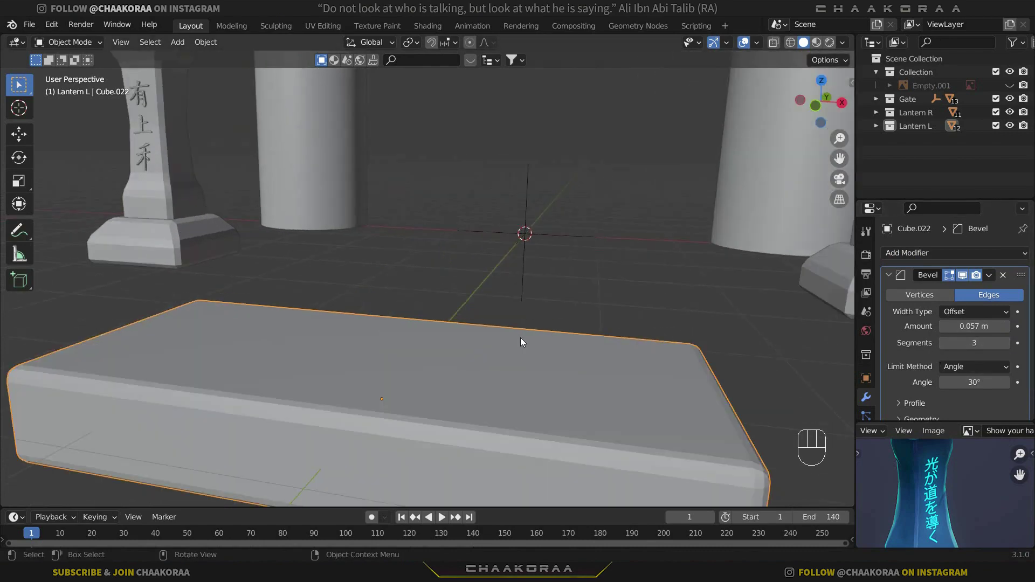
{"action": "middle_click", "coordinate": [495, 329]}
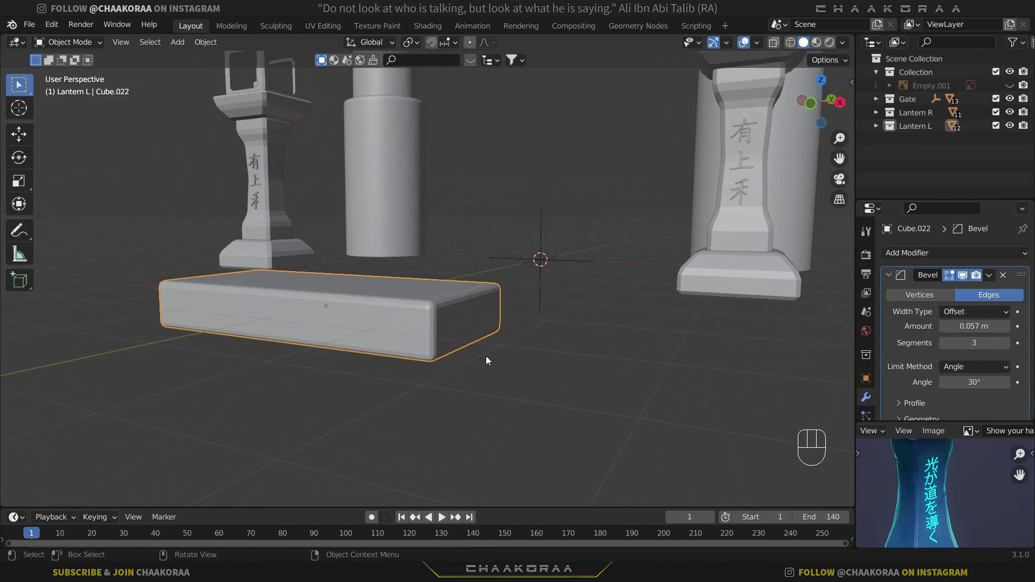
{"action": "middle_click", "coordinate": [532, 388]}
{"action": "left_click_drag", "start_coordinate": [551, 375], "coordinate": [538, 367]}
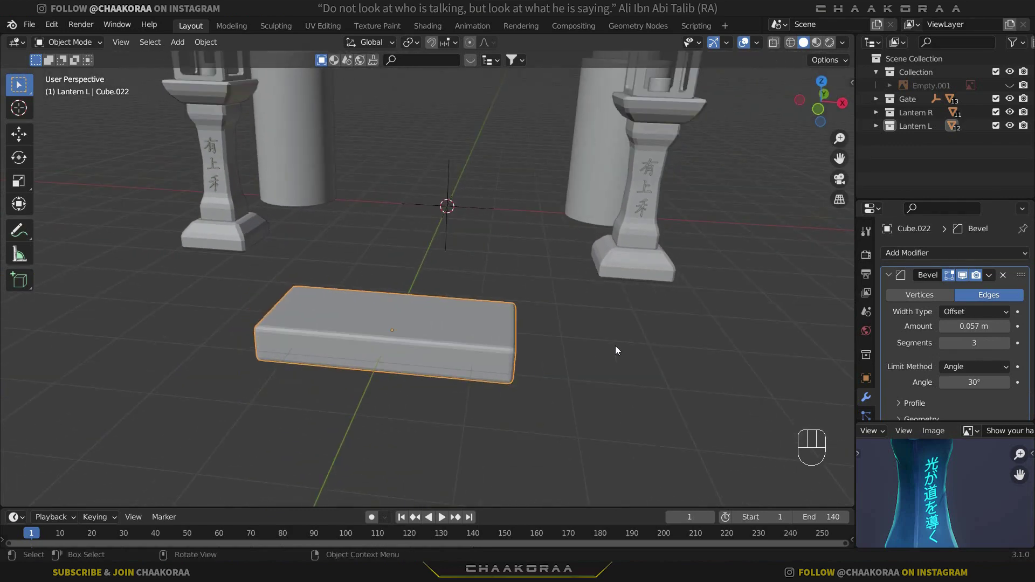
{"action": "left_click", "coordinate": [892, 274]}
Add an Array modifier repeating the slab to 4 blocks and shift the row left along X
{"action": "left_click_drag", "start_coordinate": [770, 300], "coordinate": [741, 312]}
{"action": "middle_click", "coordinate": [570, 348]}
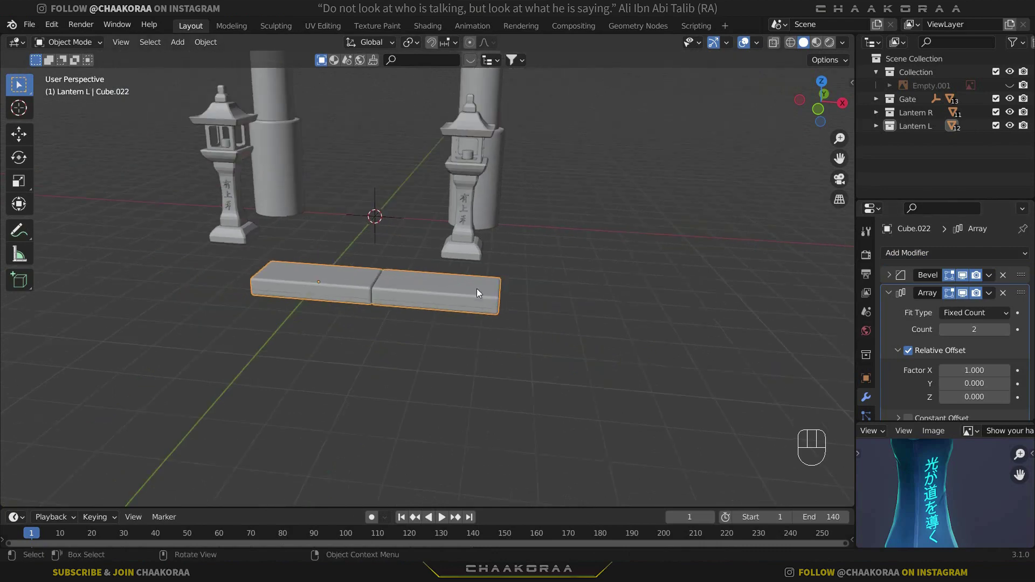
{"action": "middle_click", "coordinate": [526, 328]}
{"action": "key", "text": "g"}
{"action": "key", "text": "y"}
{"action": "key", "text": "x"}
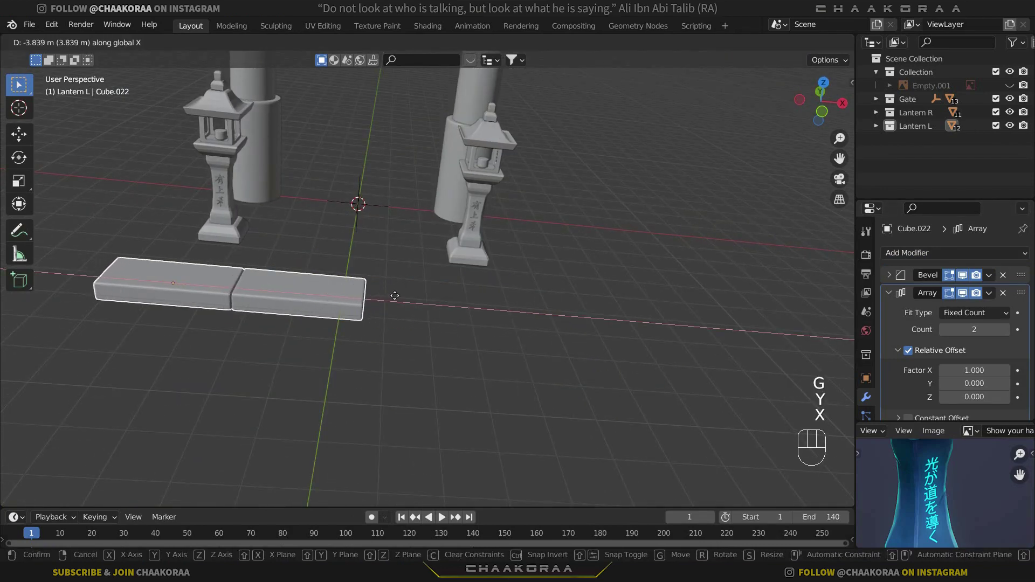
{"action": "left_click", "coordinate": [427, 299]}
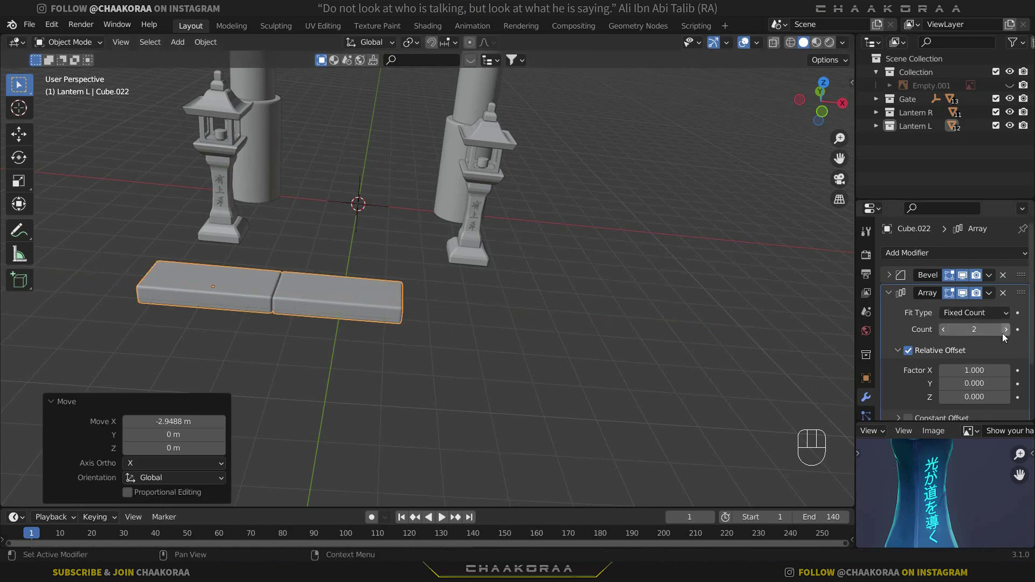
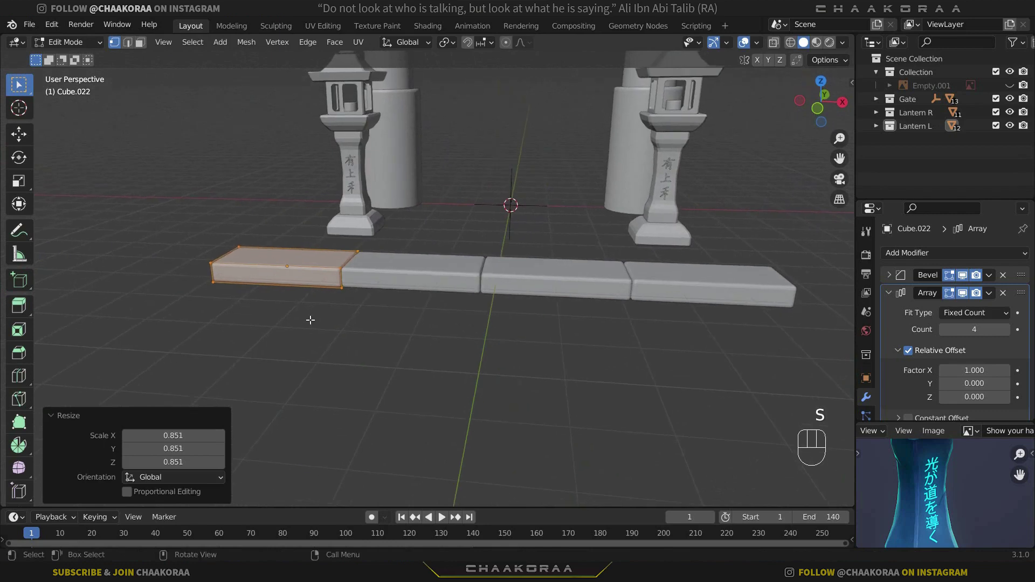
Apply the Array modifier so the four blocks become permanent mesh geometry
{"action": "key", "text": "Tab"}
{"action": "left_click_drag", "start_coordinate": [601, 323], "coordinate": [544, 309]}
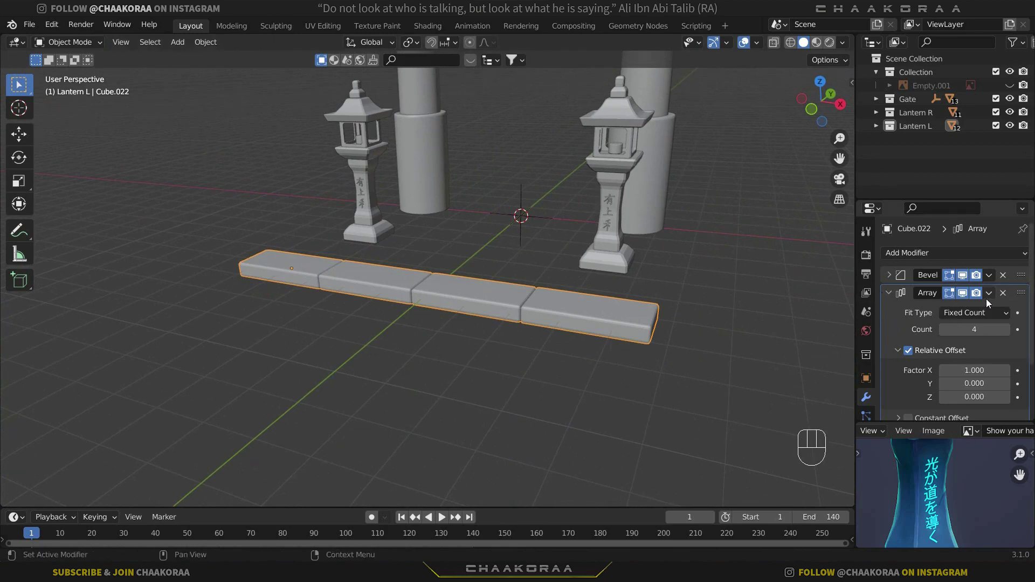
{"action": "left_click_drag", "start_coordinate": [992, 298], "coordinate": [1033, 325]}
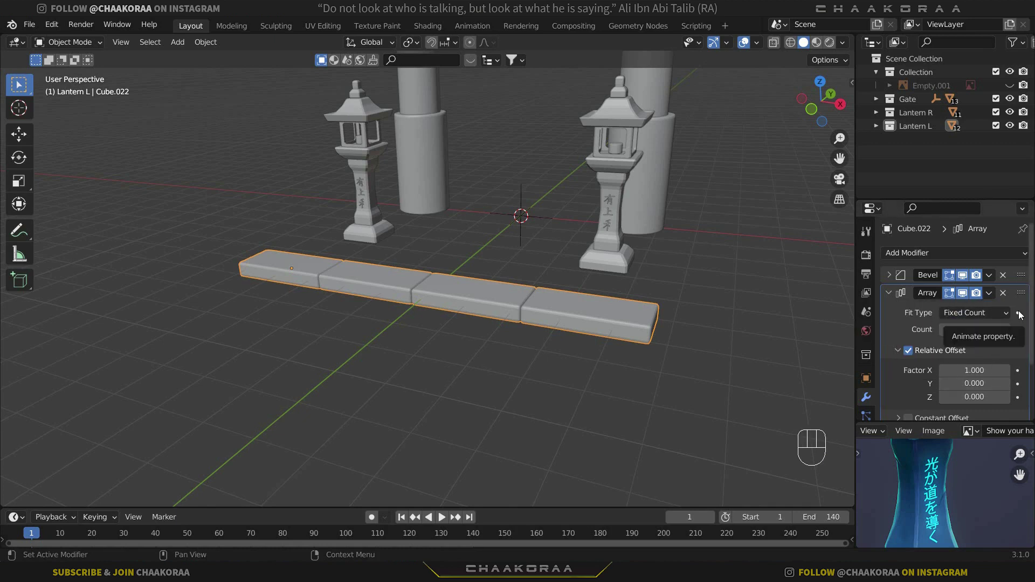
{"action": "key", "text": "ctrl+a"}
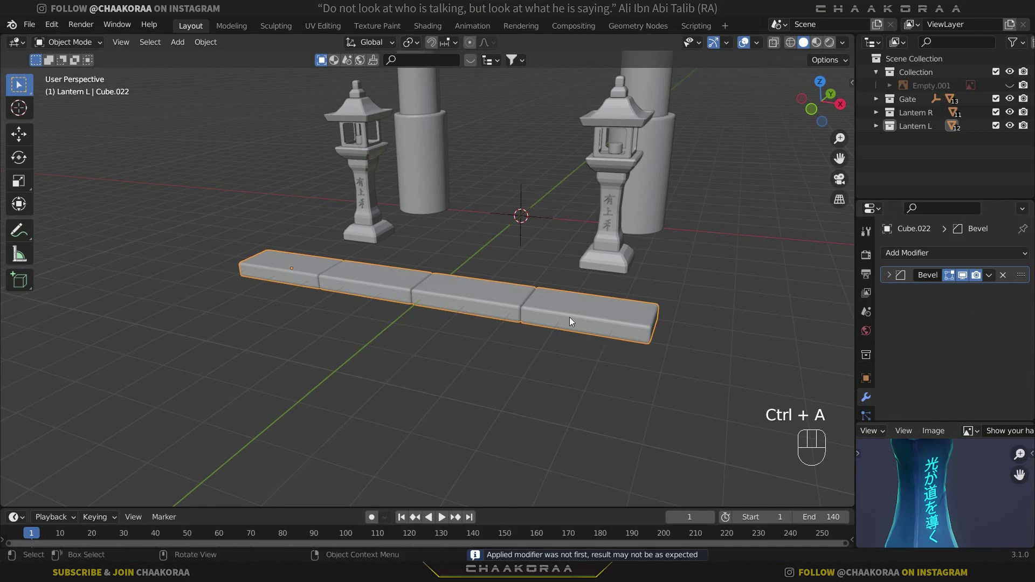
{"action": "key", "text": "Tab"}
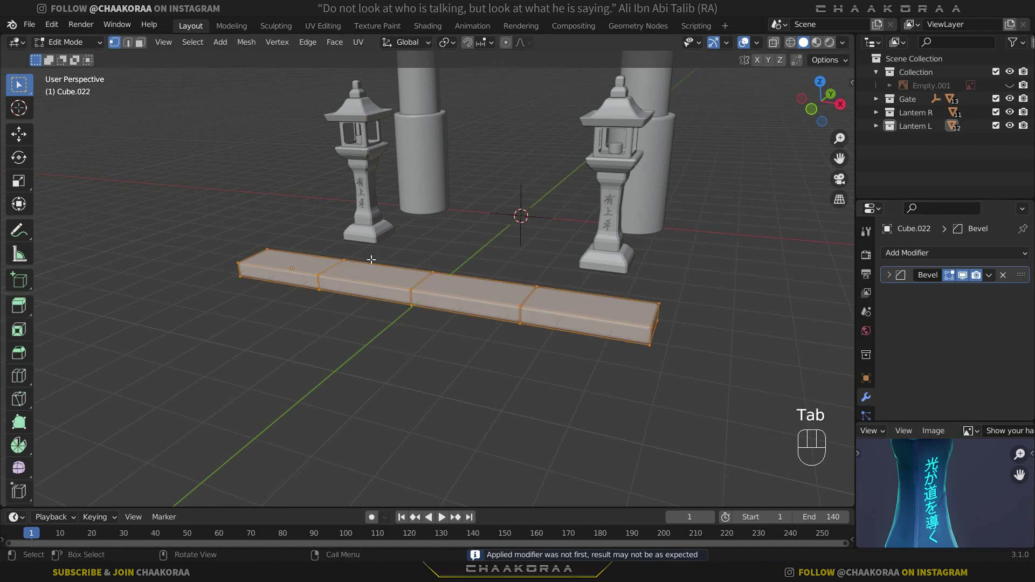
{"action": "left_click_drag", "start_coordinate": [506, 284], "coordinate": [470, 273]}
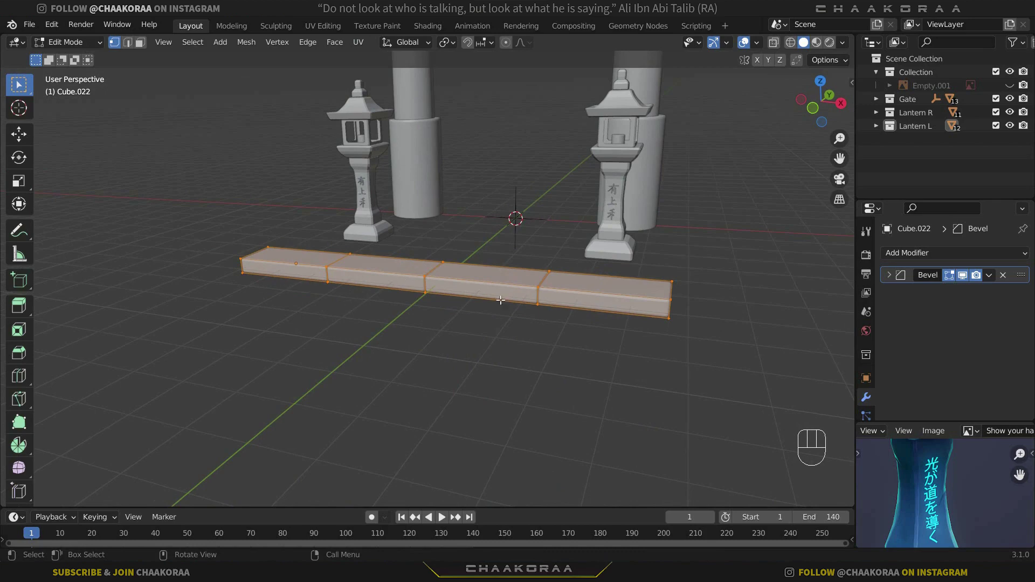
{"action": "key", "text": "Tab"}
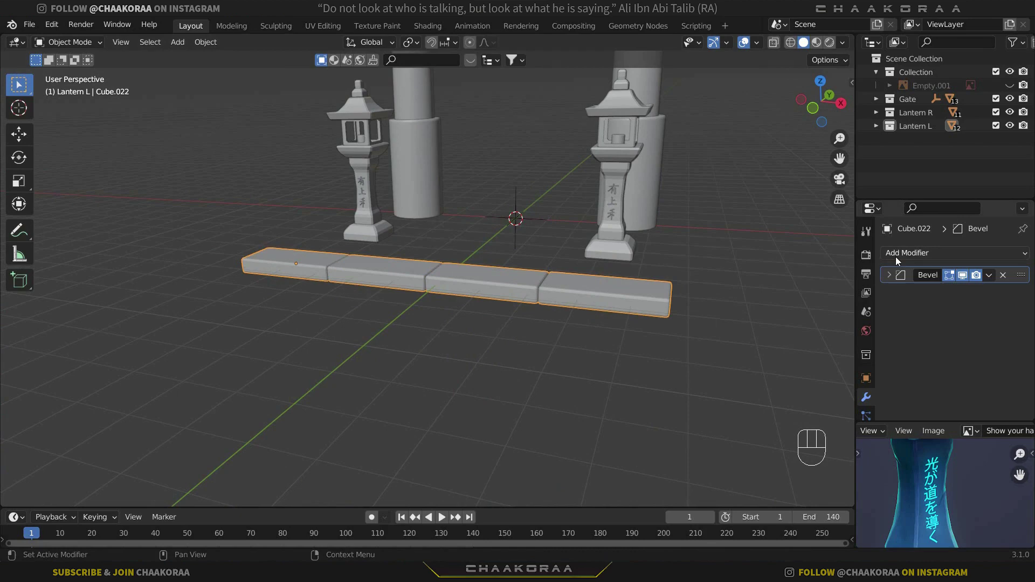
Add a fresh Array modifier extending the four-block row into stair copies
{"action": "left_click", "coordinate": [780, 295]}
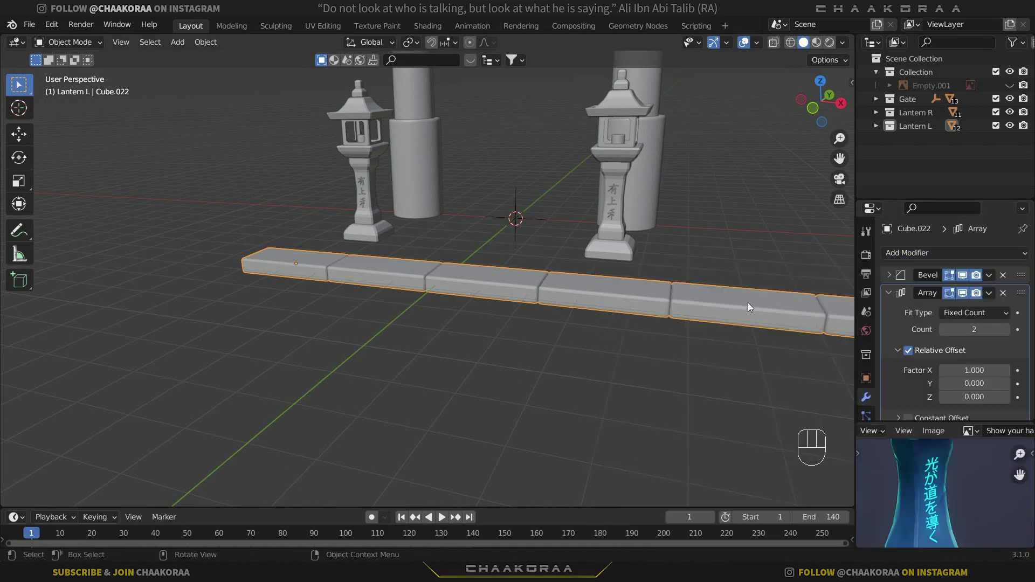
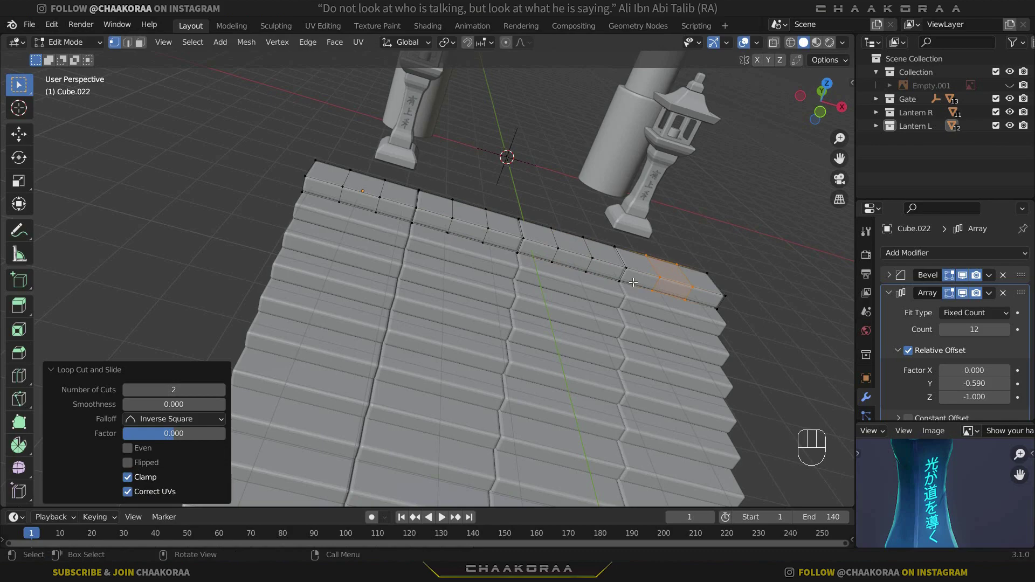
Enter Edit Mode in face select and pick the end face of the top step
{"action": "key", "text": "Tab"}
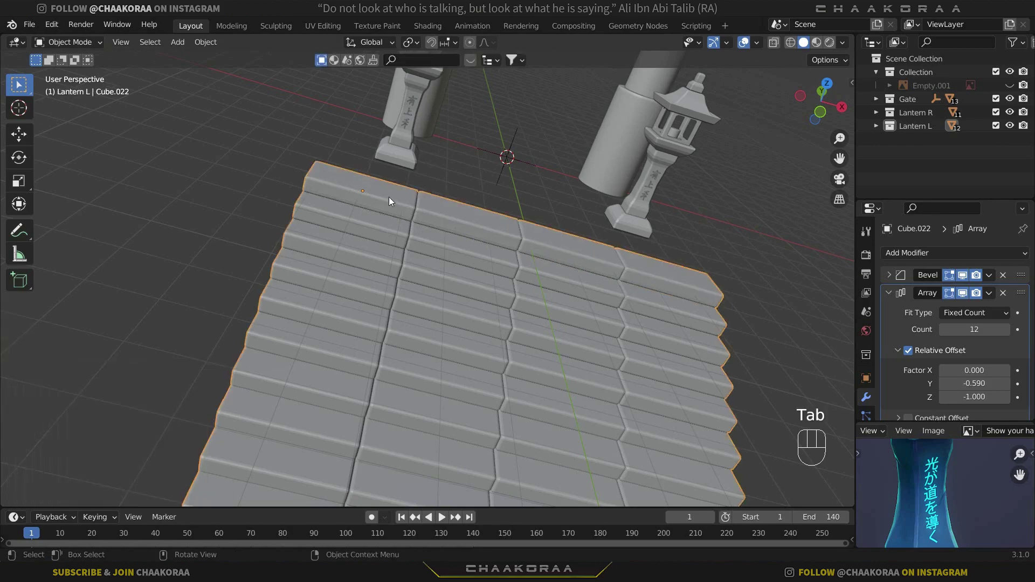
{"action": "left_click_drag", "start_coordinate": [635, 304], "coordinate": [353, 288]}
{"action": "middle_click", "coordinate": [474, 303]}
{"action": "key", "text": "Tab"}
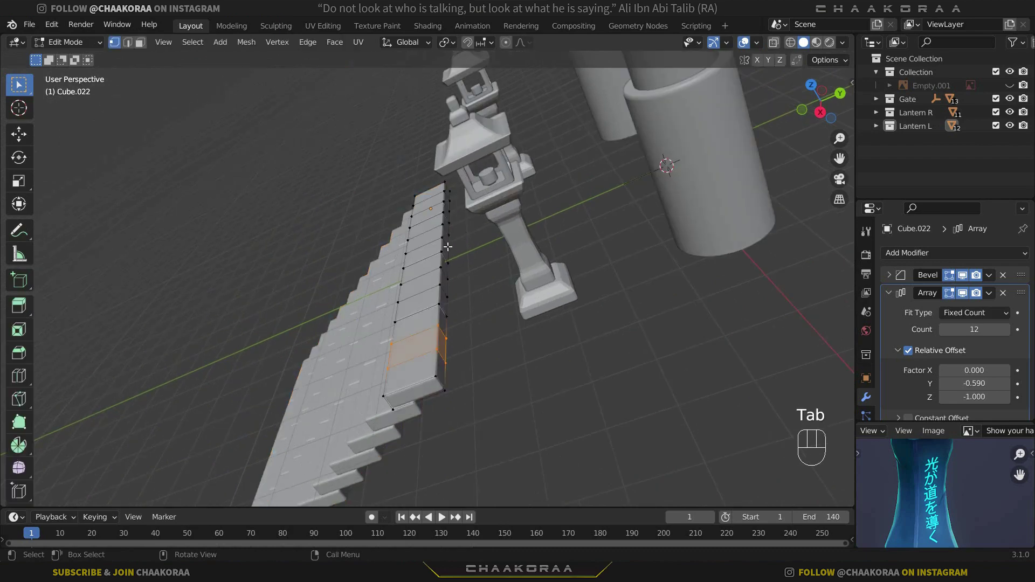
{"action": "key", "text": "Tab"}
{"action": "key", "text": "Tab"}
{"action": "key", "text": "3"}
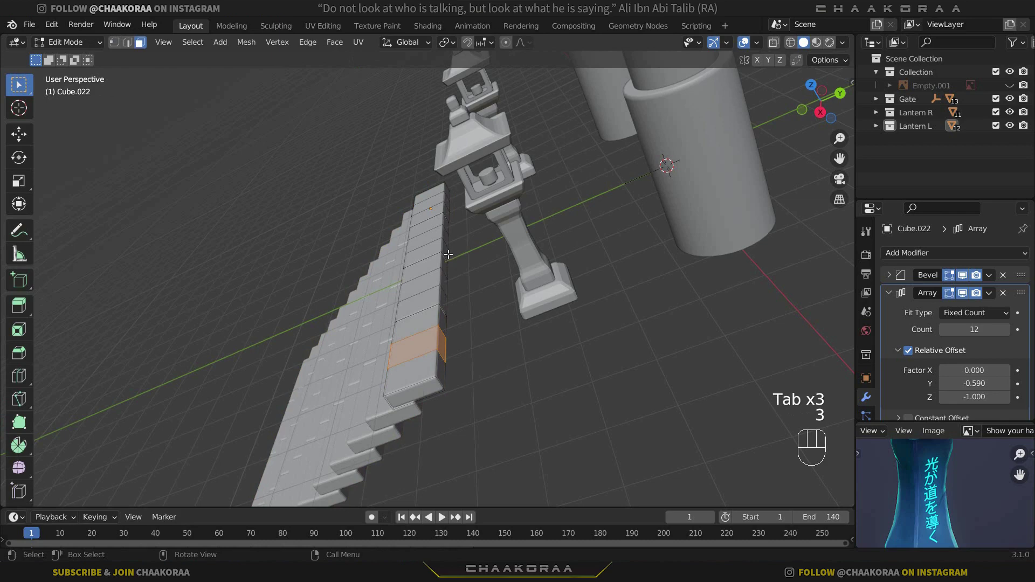
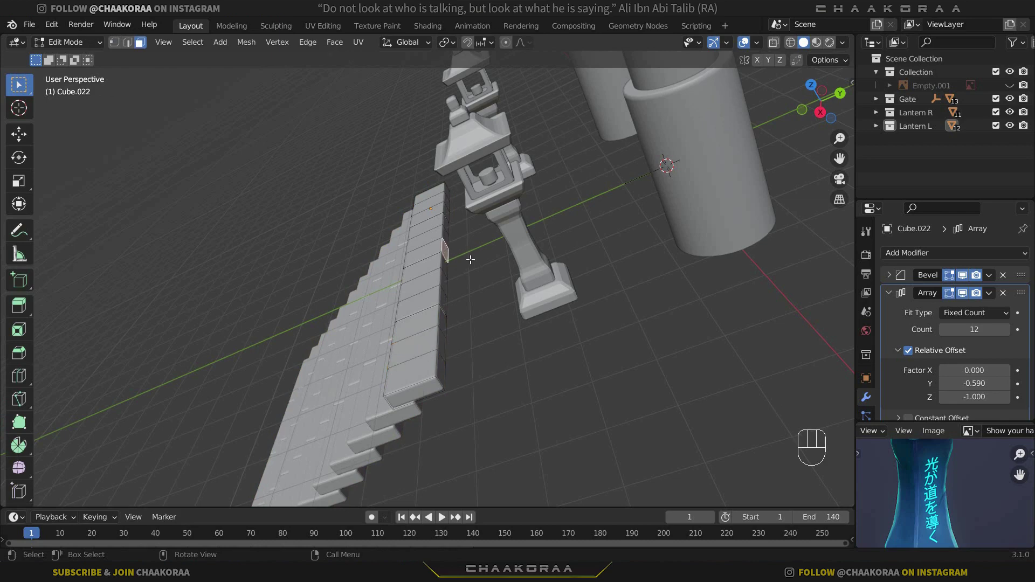
Duplicate the end face in place and bring up the Separate options
{"action": "key", "text": "shift+d"}
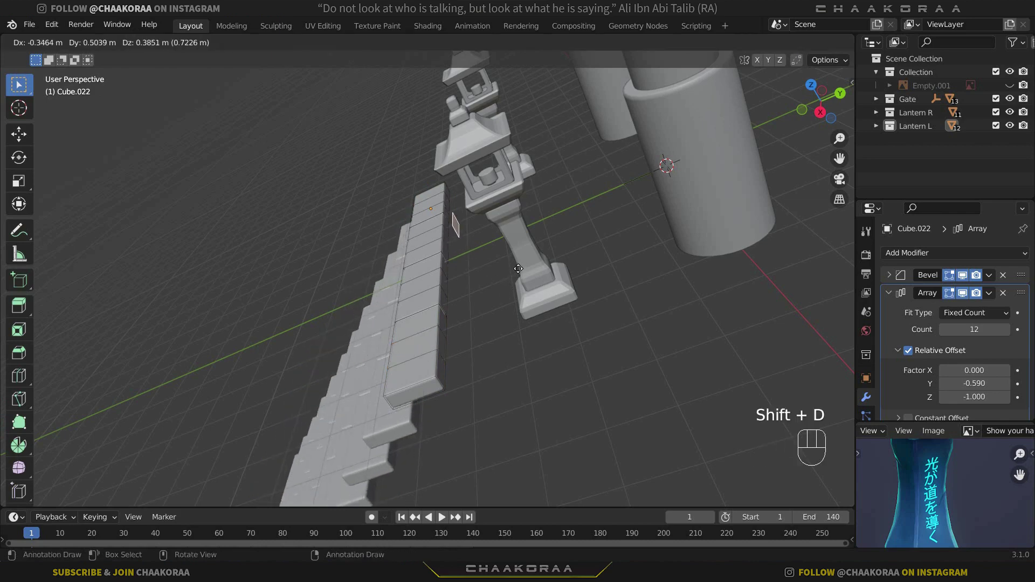
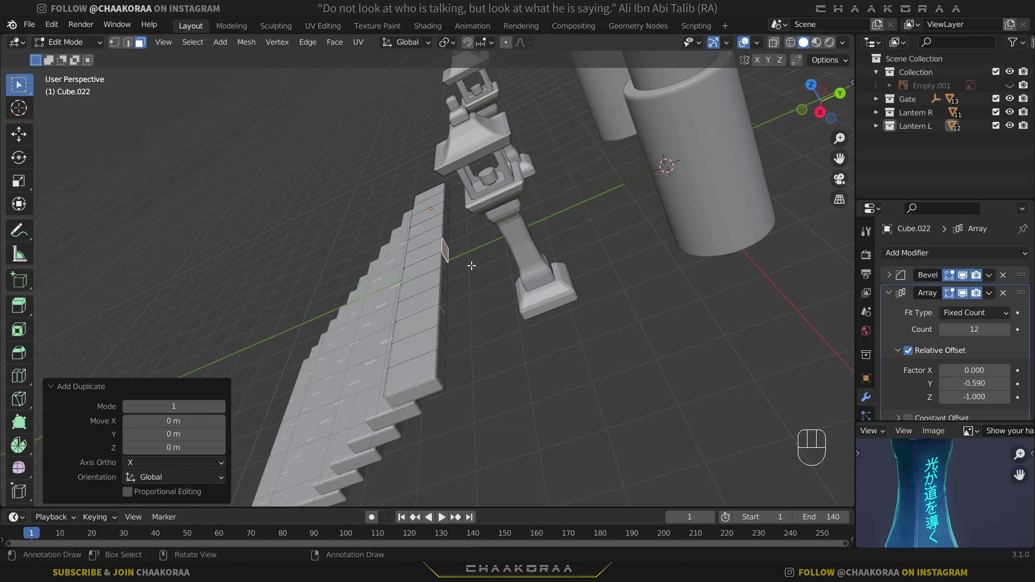
{"action": "key", "text": "p"}
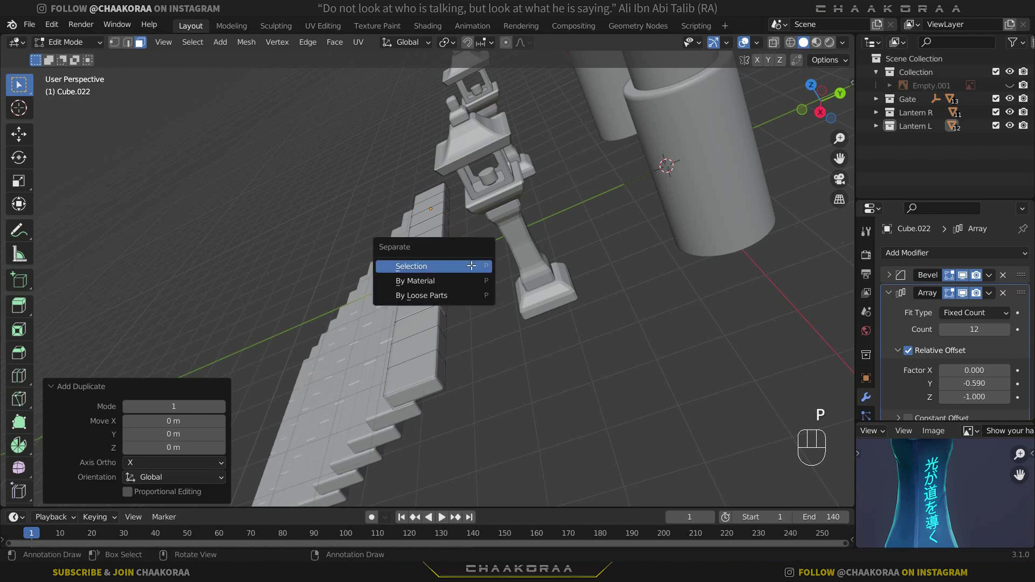
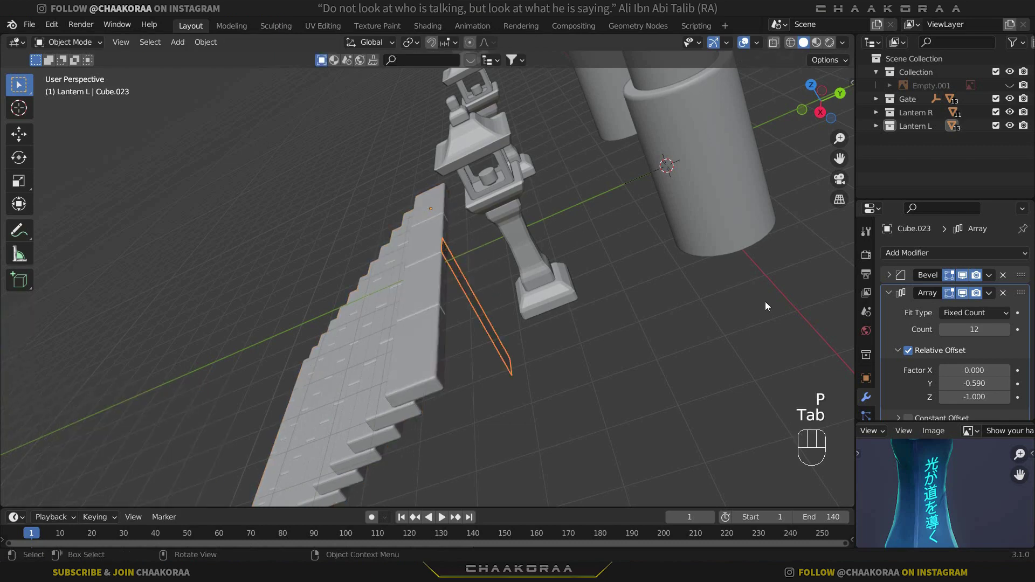
Remove the Array from the separated face and scale it about 12.8 along X into a long strip
{"action": "left_click", "coordinate": [1011, 296]}
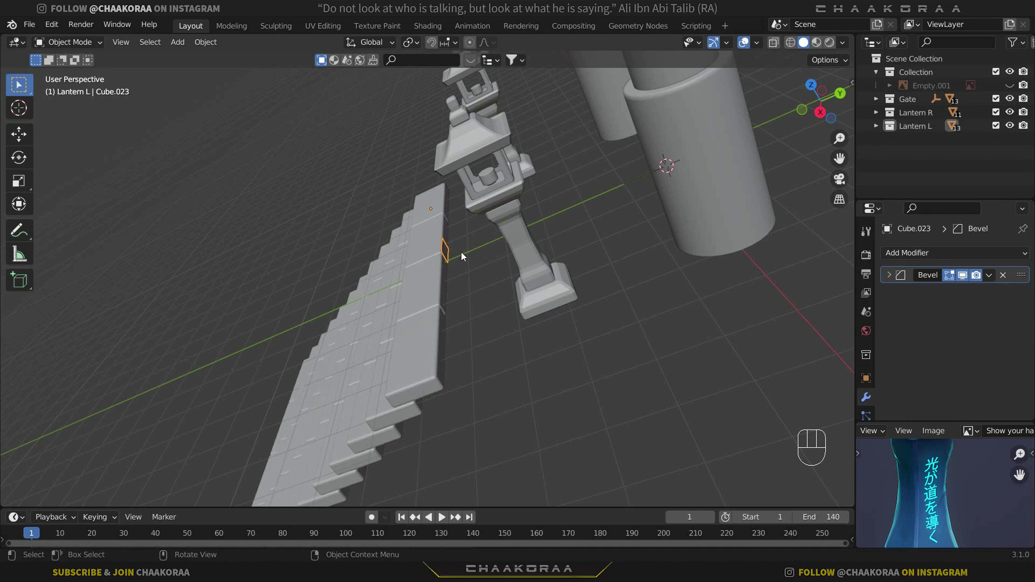
{"action": "key", "text": "Tab"}
{"action": "key", "text": "a"}
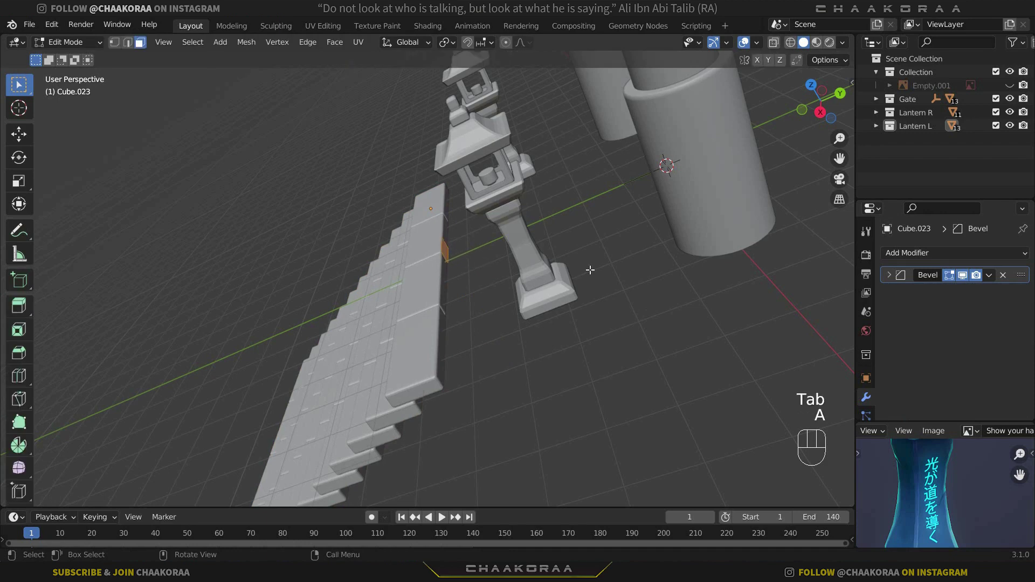
{"action": "key", "text": "s"}
{"action": "key", "text": "x"}
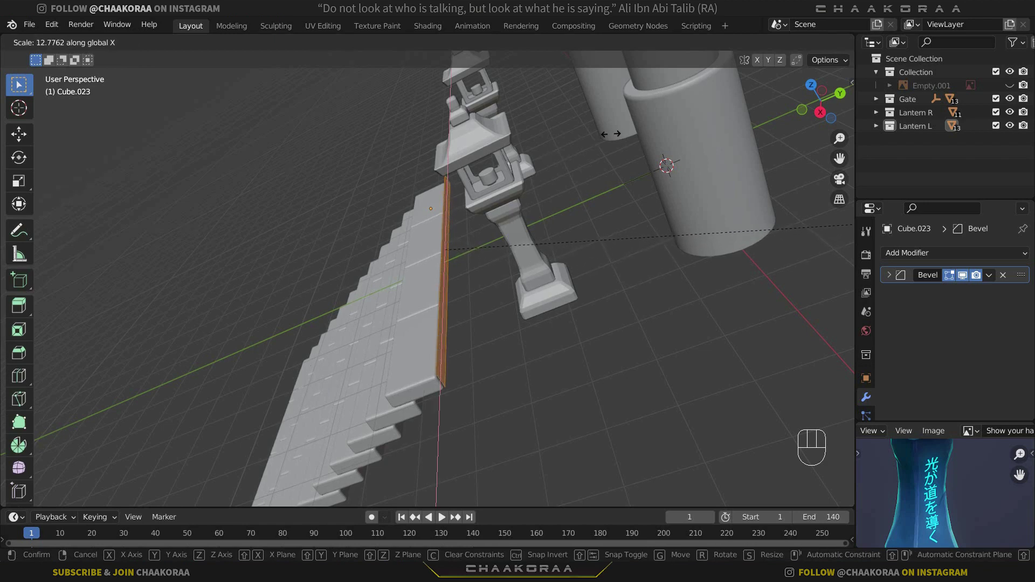
{"action": "left_click", "coordinate": [620, 125]}
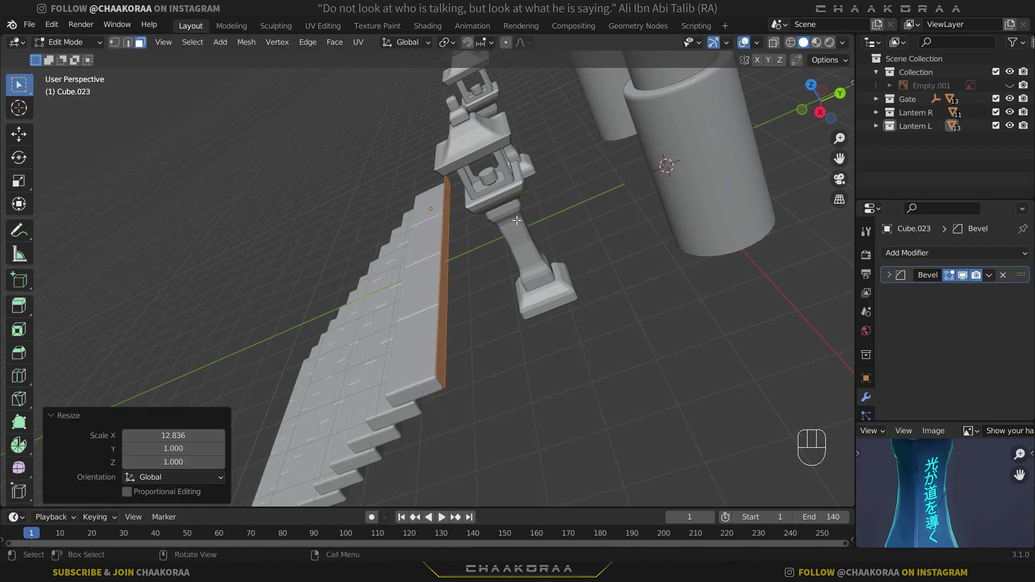
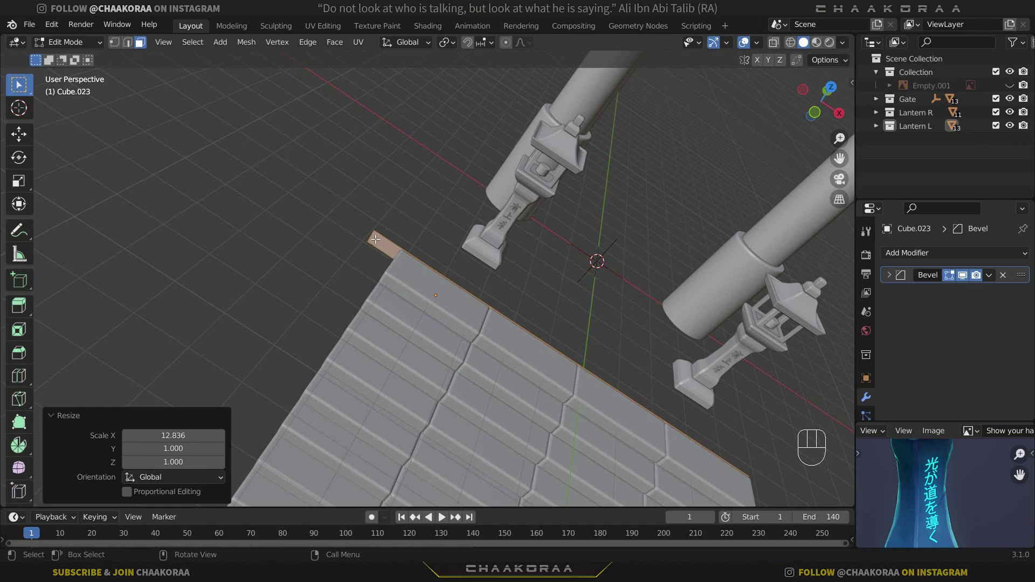
Slide the strip about 0.75 m along X to sit along the top step's edge
{"action": "key", "text": "2"}
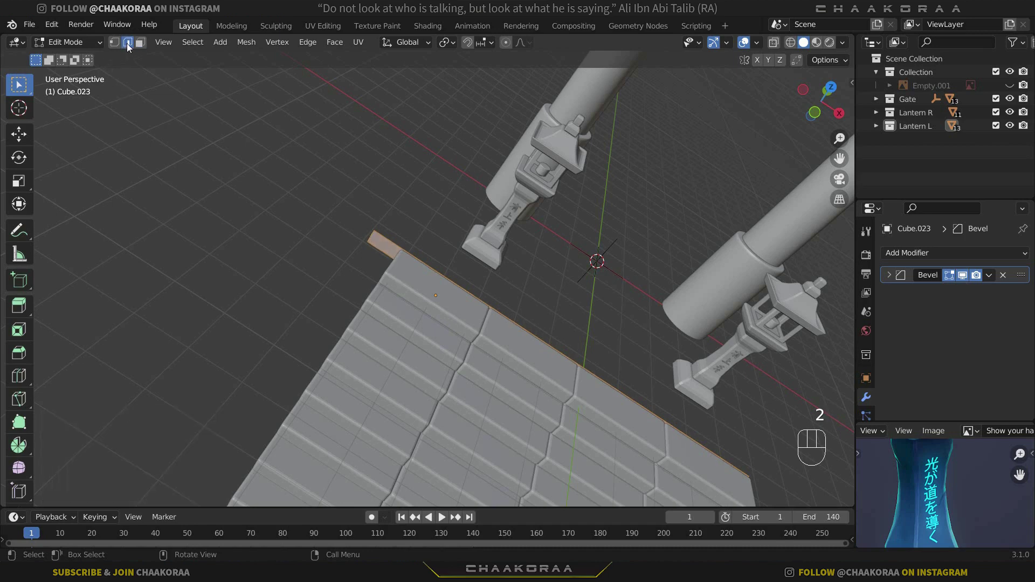
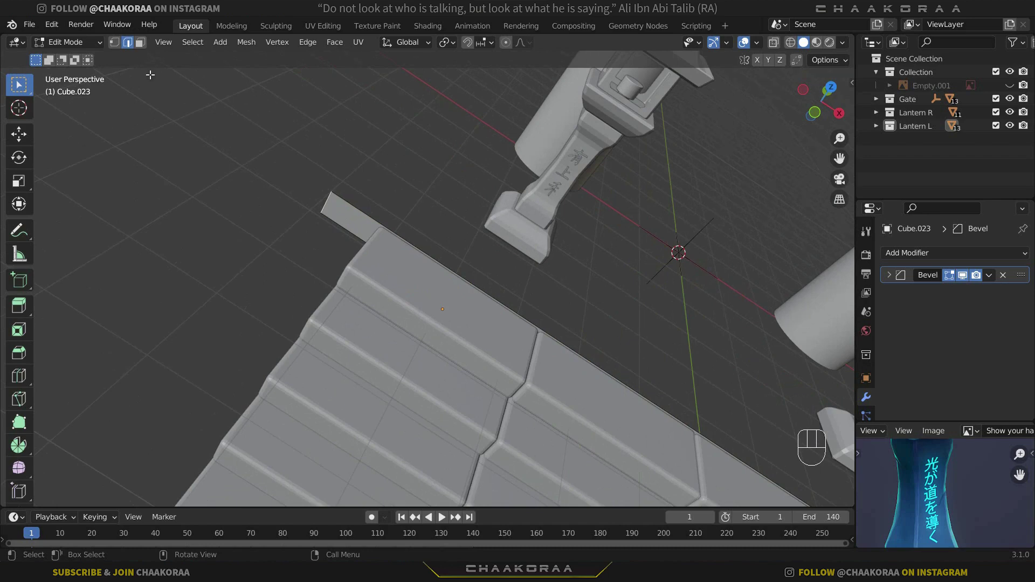
{"action": "key", "text": "g"}
{"action": "key", "text": "y"}
{"action": "key", "text": "x"}
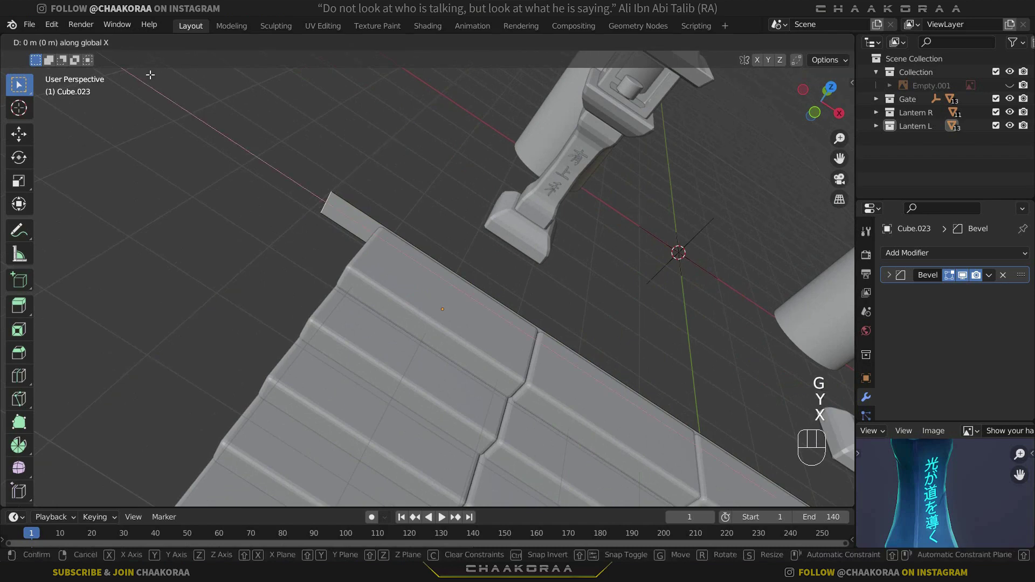
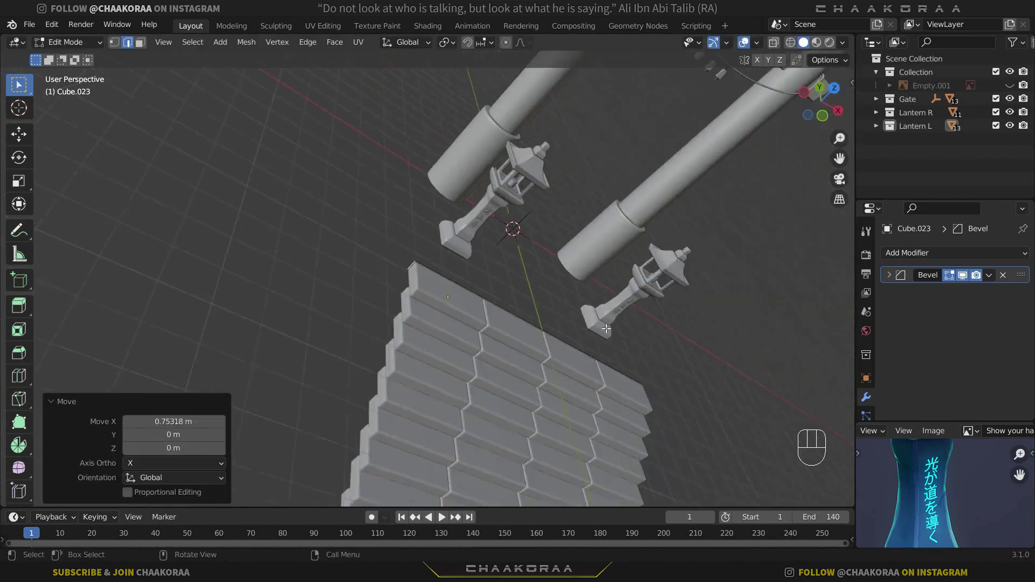
{"action": "left_click_drag", "start_coordinate": [529, 338], "coordinate": [391, 321]}
Extrude the strip's edge about 7.1 m into a flat platform beneath the lanterns
{"action": "key", "text": "a"}
{"action": "middle_click", "coordinate": [481, 354]}
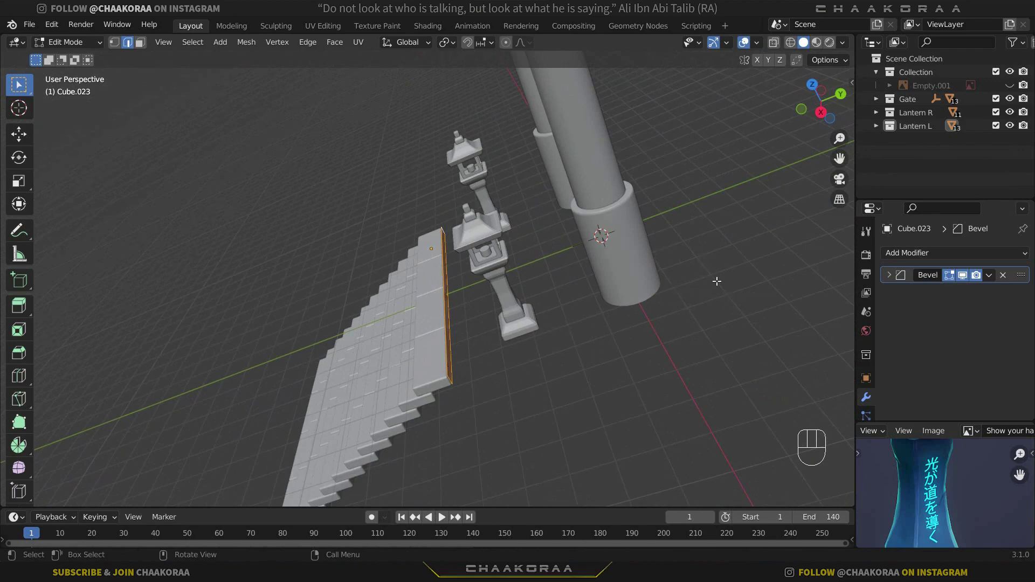
{"action": "key", "text": "e"}
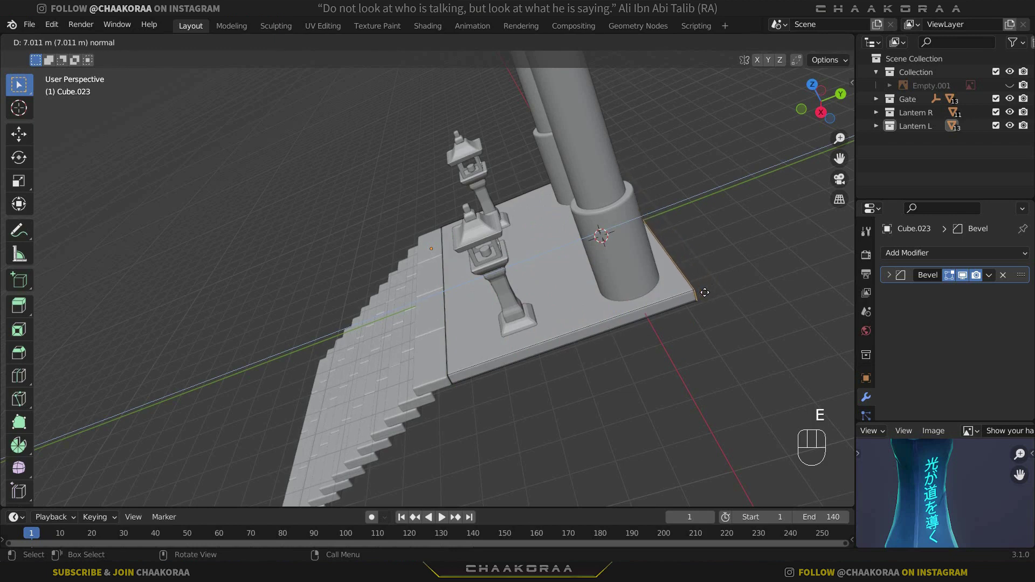
{"action": "left_click", "coordinate": [707, 288]}
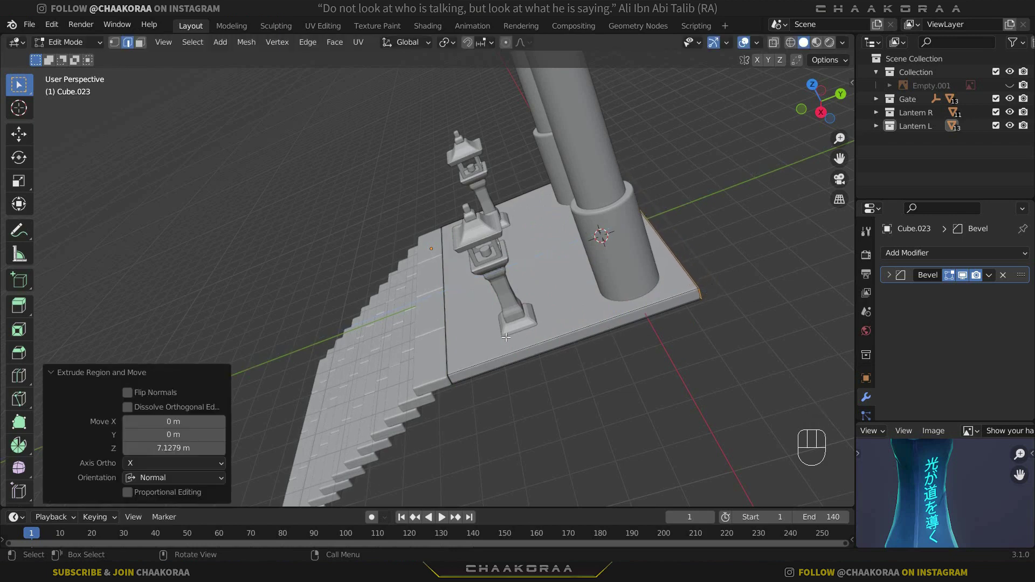
{"action": "key", "text": "Tab"}
Orbit around the platform and front staircase to inspect the seam
{"action": "left_click", "coordinate": [562, 391]}
{"action": "left_click_drag", "start_coordinate": [582, 365], "coordinate": [534, 371]}
{"action": "left_click_drag", "start_coordinate": [527, 368], "coordinate": [546, 341]}
{"action": "left_click_drag", "start_coordinate": [598, 324], "coordinate": [652, 277]}
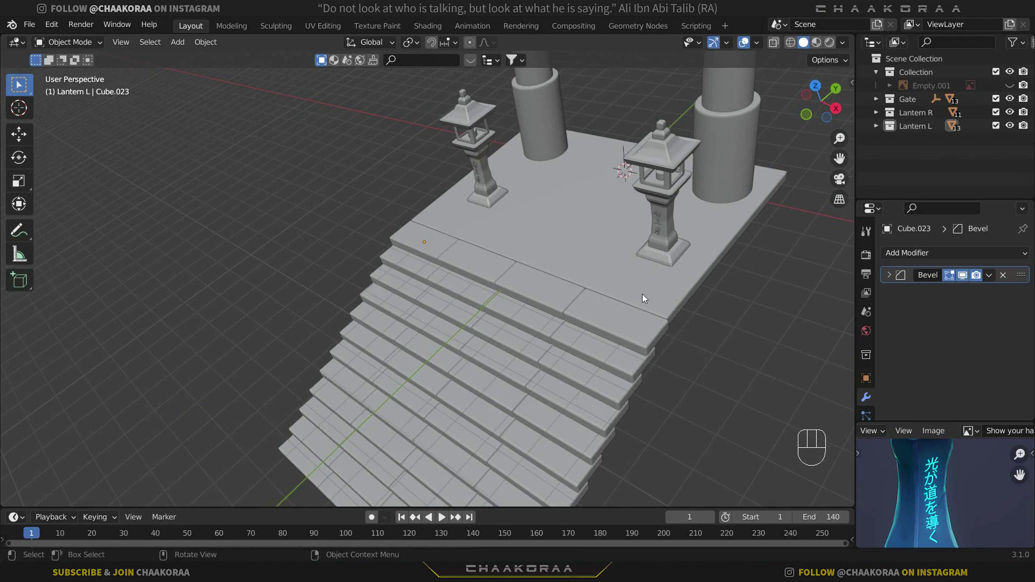
Duplicate the front staircase in Right Orthographic view and place the copy beyond the platform's far edge
{"action": "left_click", "coordinate": [642, 338]}
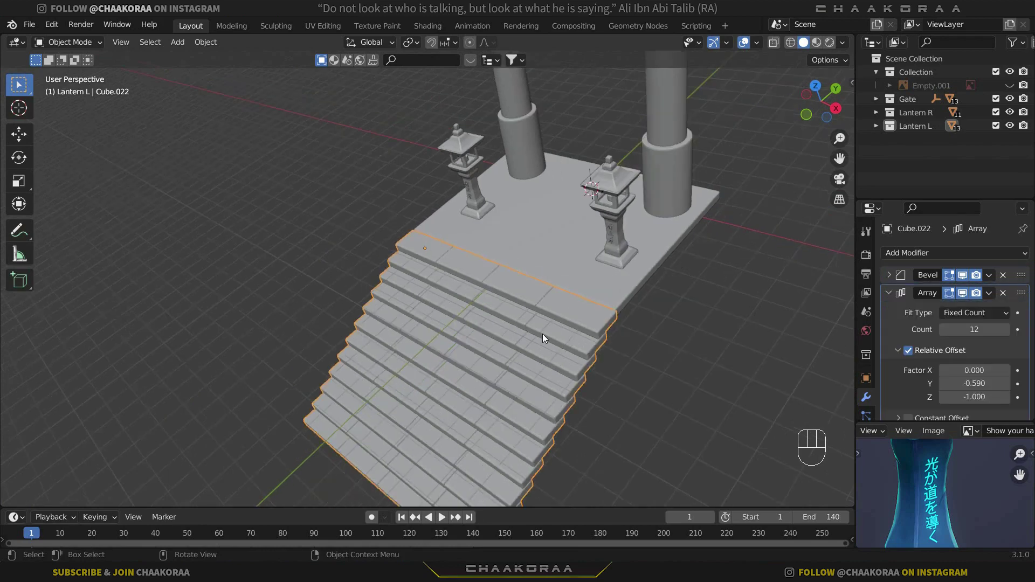
{"action": "key", "text": "KP_3"}
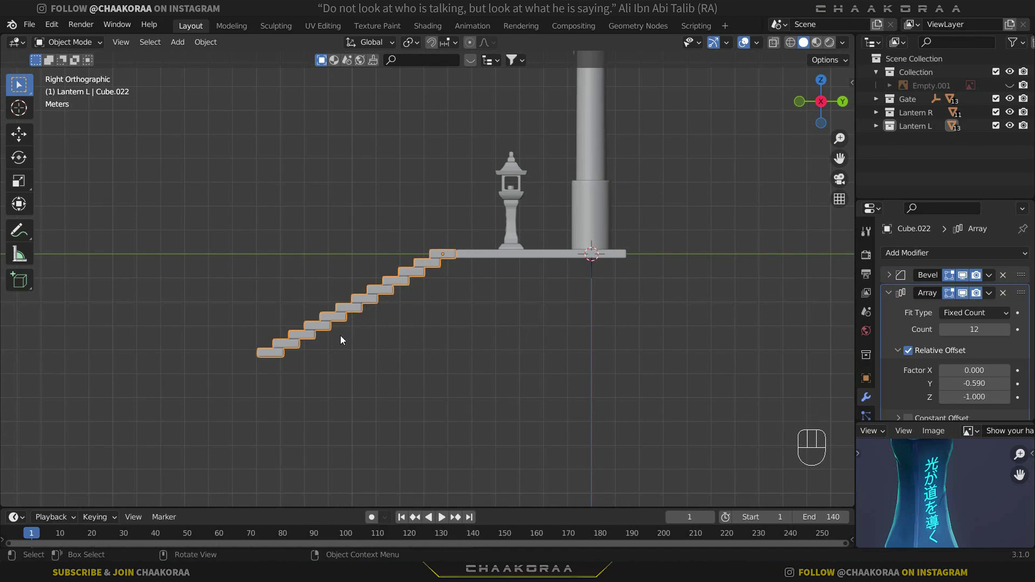
{"action": "key", "text": "shift+d"}
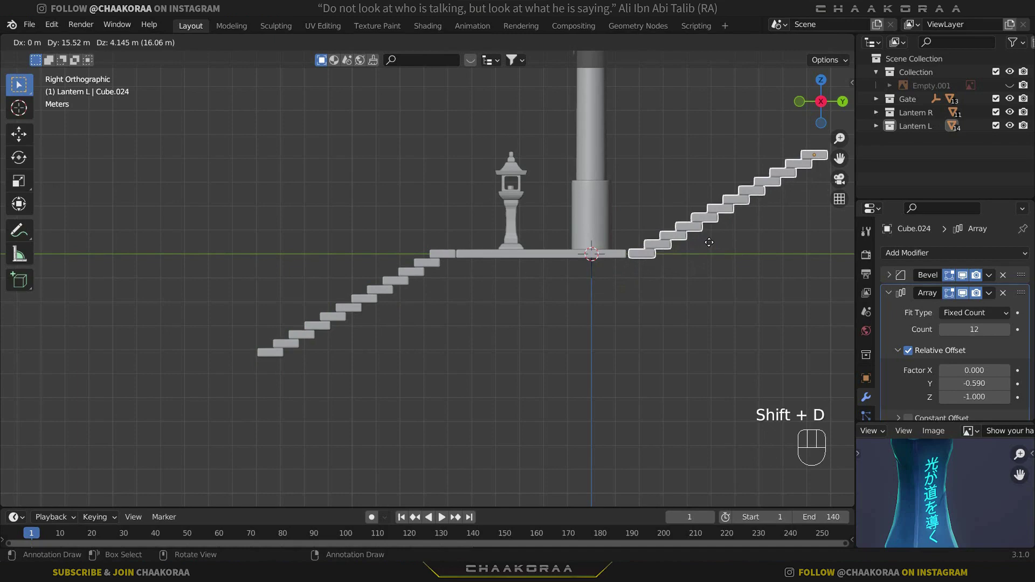
{"action": "left_click_drag", "start_coordinate": [714, 245], "coordinate": [656, 288]}
{"action": "left_click_drag", "start_coordinate": [641, 284], "coordinate": [408, 274]}
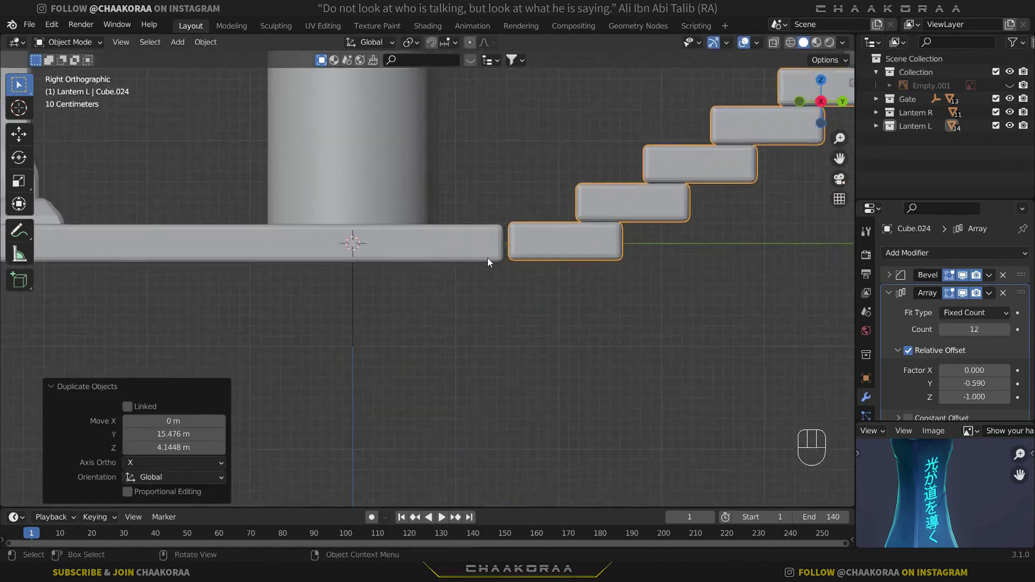
{"action": "left_click_drag", "start_coordinate": [604, 317], "coordinate": [524, 320]}
Reposition the copied staircase flush against the platform and view it rising behind the gate
{"action": "key", "text": "g"}
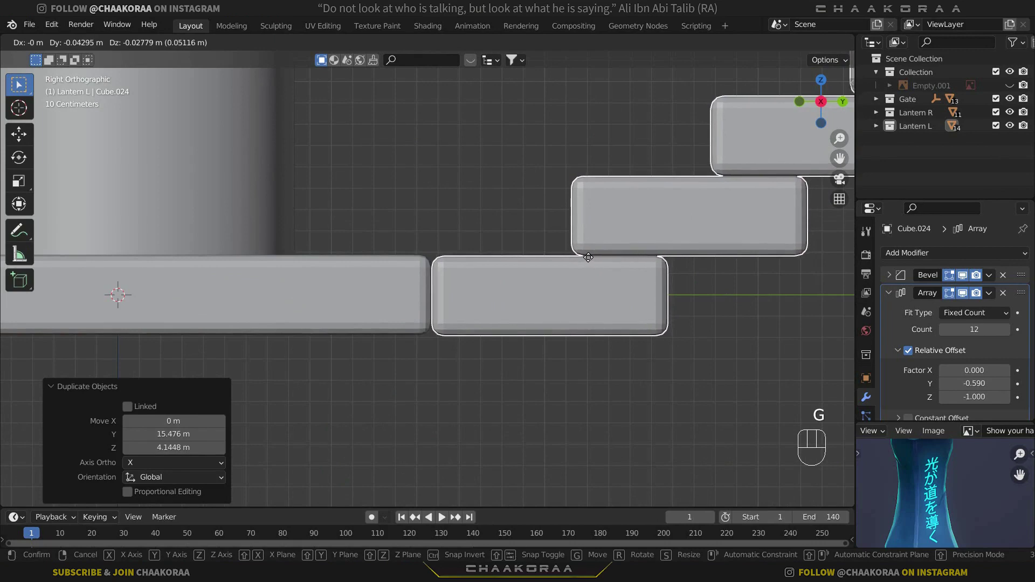
{"action": "left_click", "coordinate": [560, 266]}
{"action": "left_click_drag", "start_coordinate": [434, 319], "coordinate": [499, 341]}
{"action": "left_click_drag", "start_coordinate": [528, 340], "coordinate": [602, 253]}
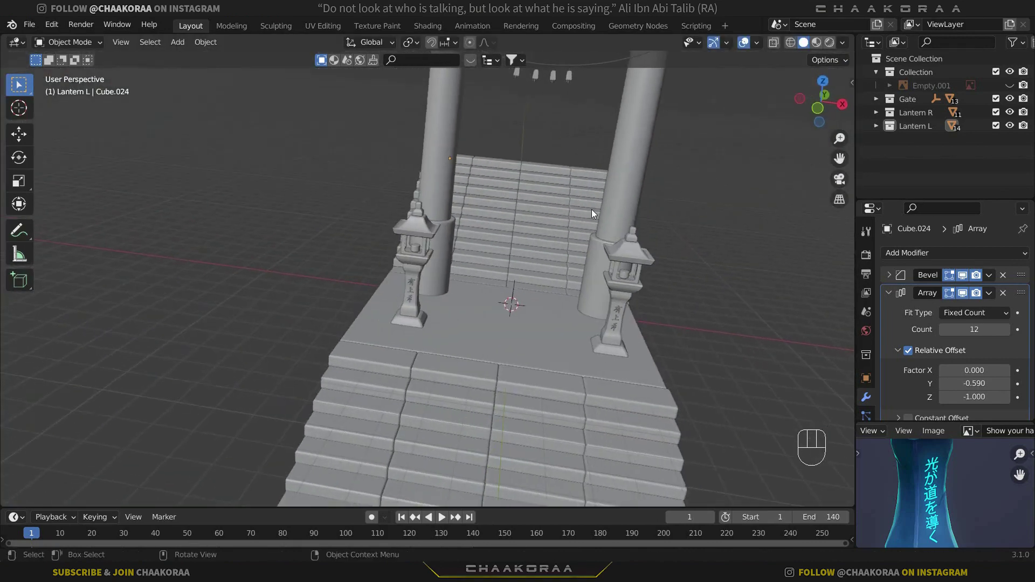
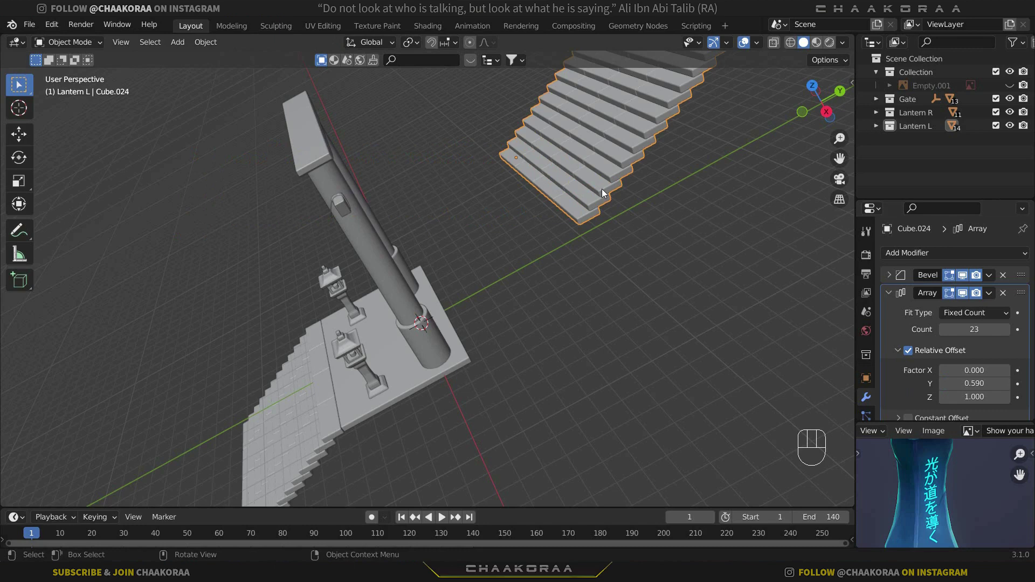
Slide the 23-step rear staircase down in side view so its lowest step meets the platform edge
{"action": "key", "text": "KP_3"}
{"action": "key", "text": "g"}
{"action": "left_click_drag", "start_coordinate": [528, 225], "coordinate": [466, 238]}
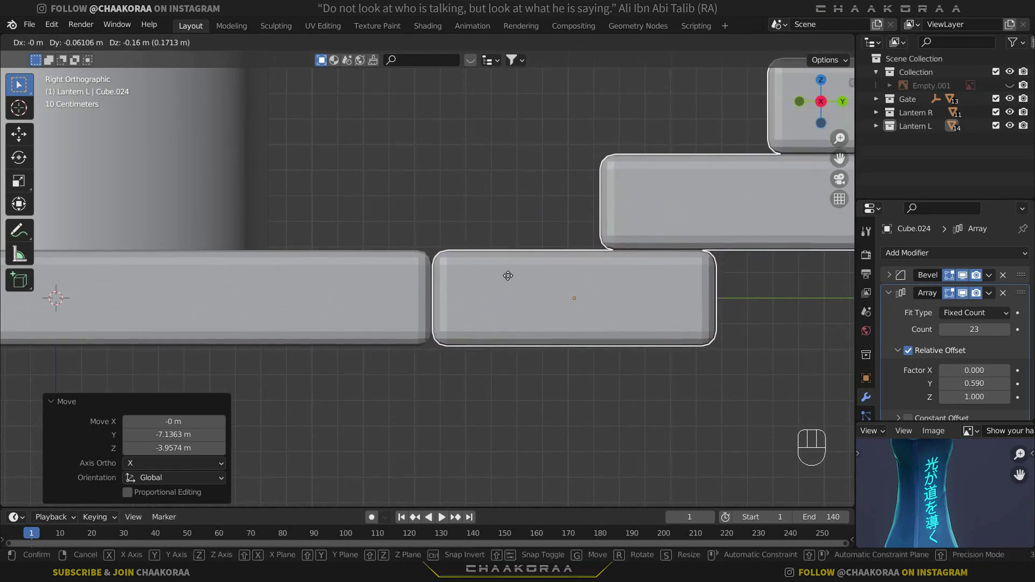
{"action": "left_click", "coordinate": [512, 273]}
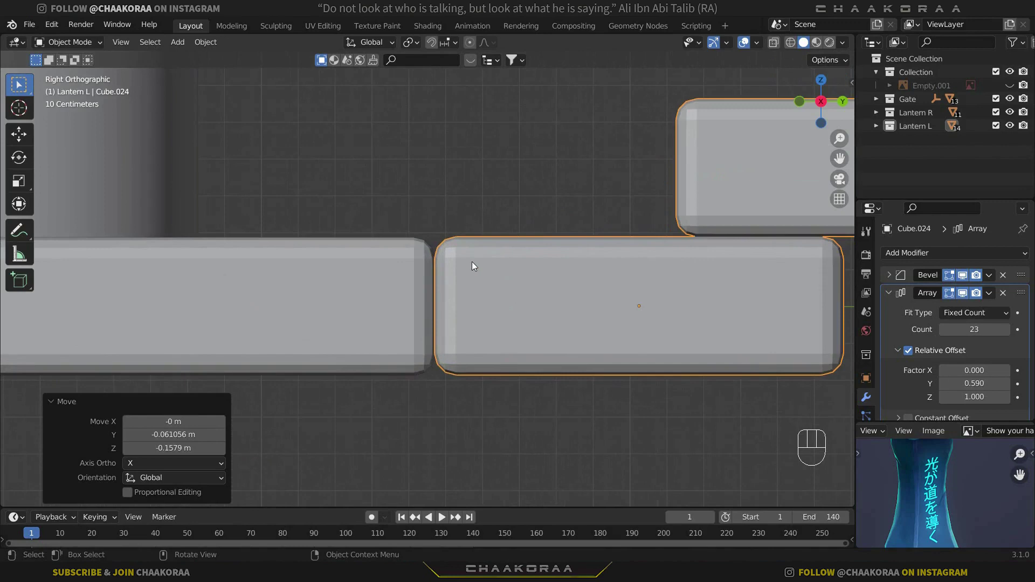
{"action": "left_click_drag", "start_coordinate": [526, 262], "coordinate": [590, 255]}
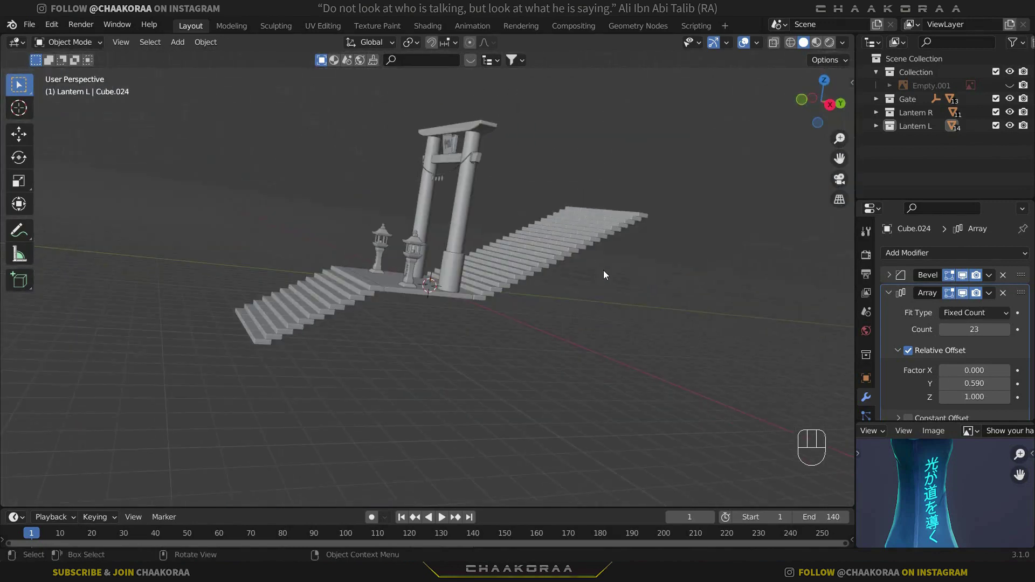
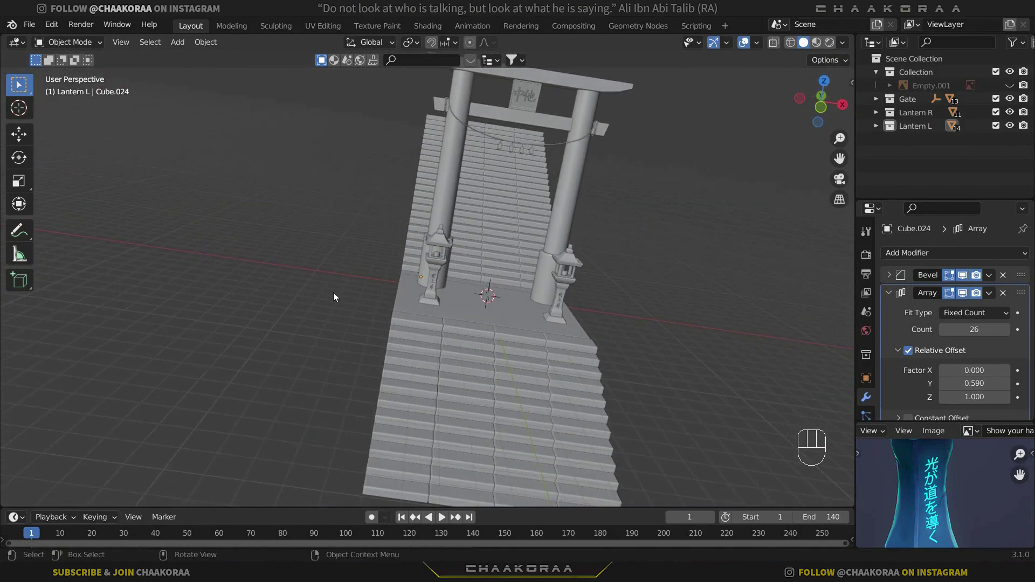
Save the file and add a new cube at the 3D cursor on the platform
{"action": "key", "text": "ctrl+s"}
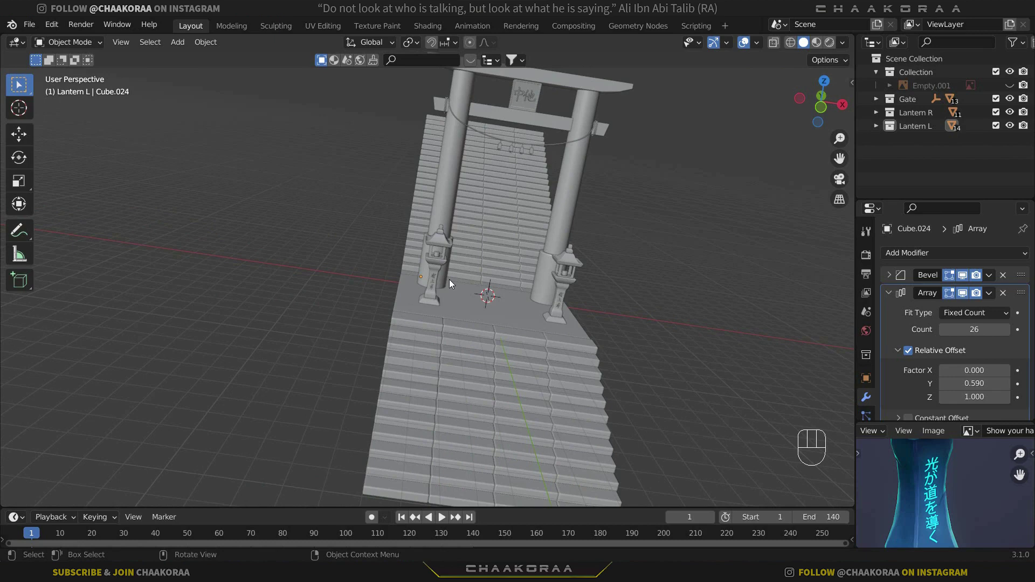
{"action": "key", "text": "x"}
{"action": "key", "text": "shift+a"}
{"action": "key", "text": "shift+a"}
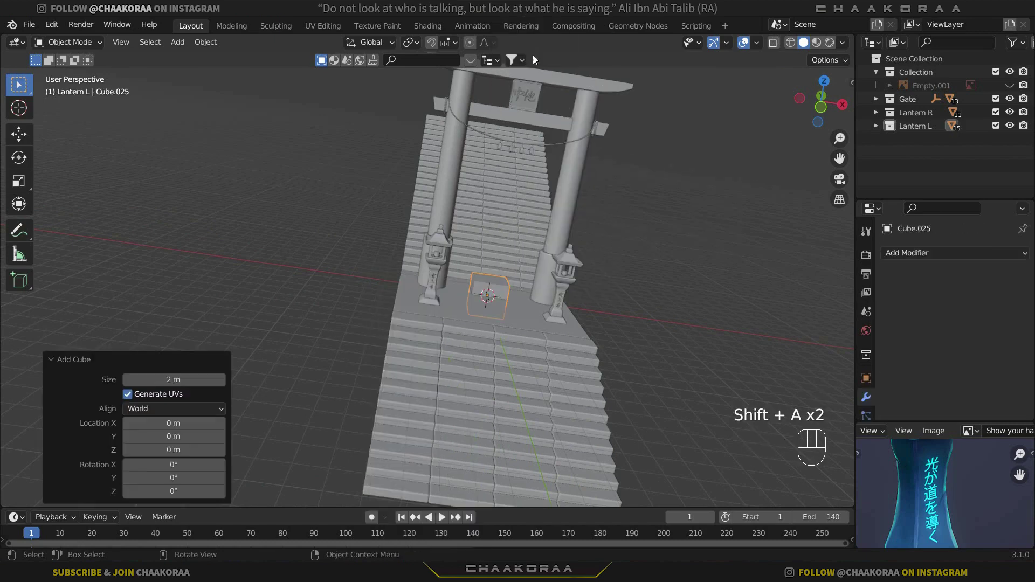
Move the cube left of the platform along X, scale it up about three times and lengthen it along Y
{"action": "key", "text": "g"}
{"action": "key", "text": "x"}
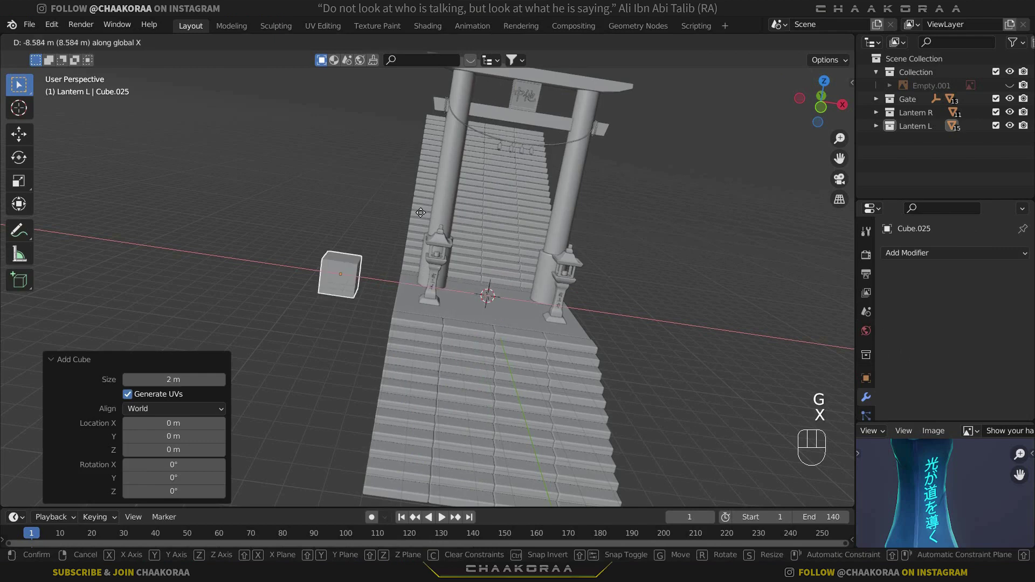
{"action": "left_click", "coordinate": [418, 214]}
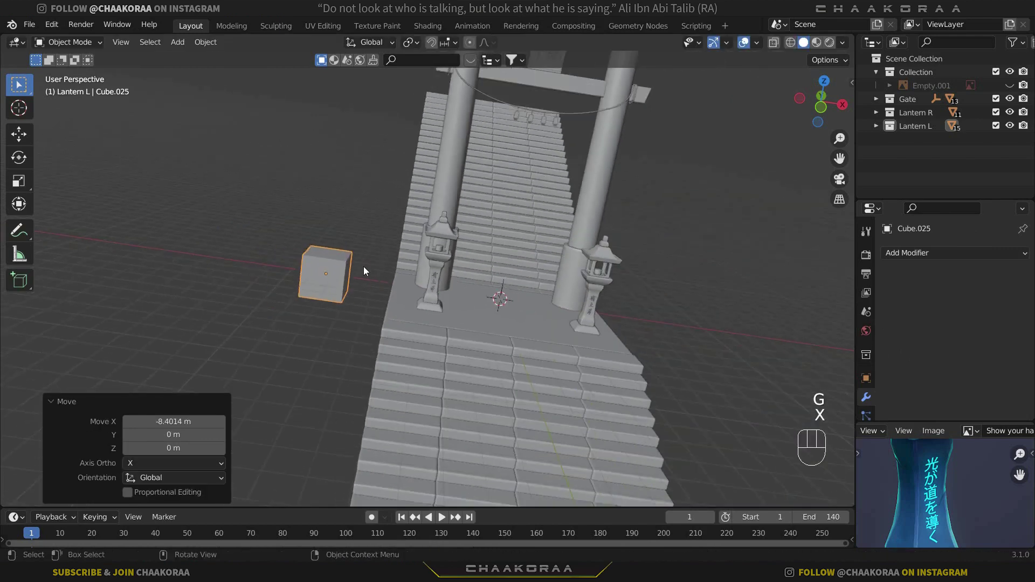
{"action": "key", "text": "s"}
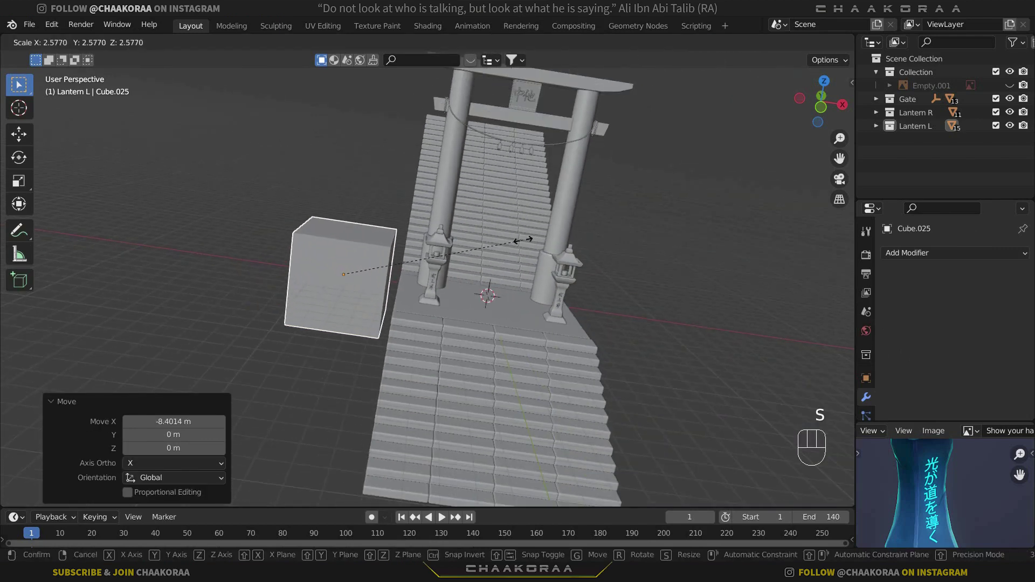
{"action": "left_click_drag", "start_coordinate": [559, 231], "coordinate": [510, 257]}
{"action": "left_click_drag", "start_coordinate": [448, 306], "coordinate": [438, 303]}
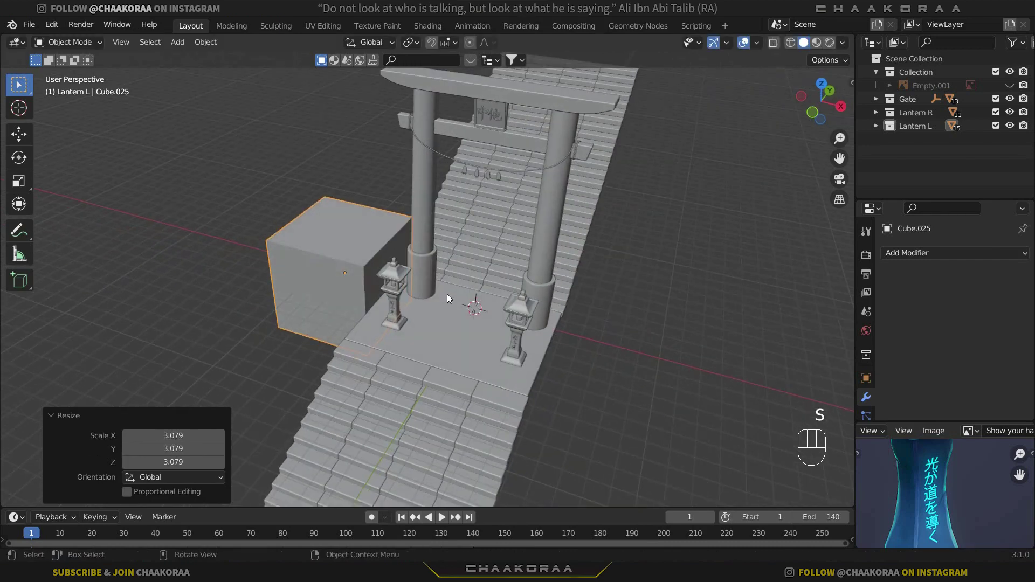
{"action": "key", "text": "s"}
{"action": "key", "text": "y"}
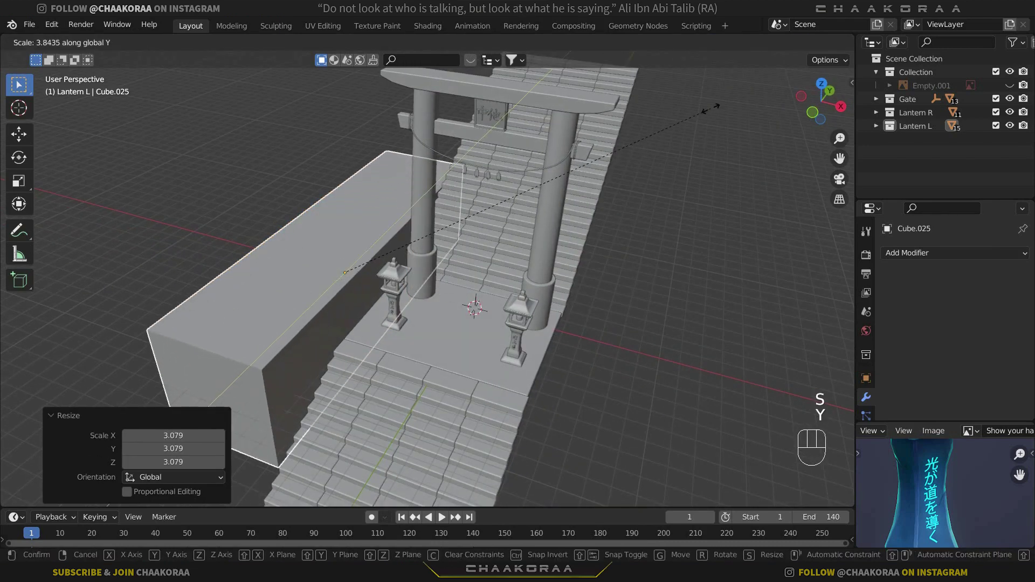
{"action": "left_click", "coordinate": [738, 87]}
Raise the block along Z and stretch its height so it stands as a tall wall beside the stairs
{"action": "key", "text": "g"}
{"action": "key", "text": "z"}
{"action": "left_click_drag", "start_coordinate": [530, 227], "coordinate": [487, 258]}
{"action": "left_click_drag", "start_coordinate": [525, 237], "coordinate": [579, 216]}
{"action": "key", "text": "s"}
{"action": "key", "text": "z"}
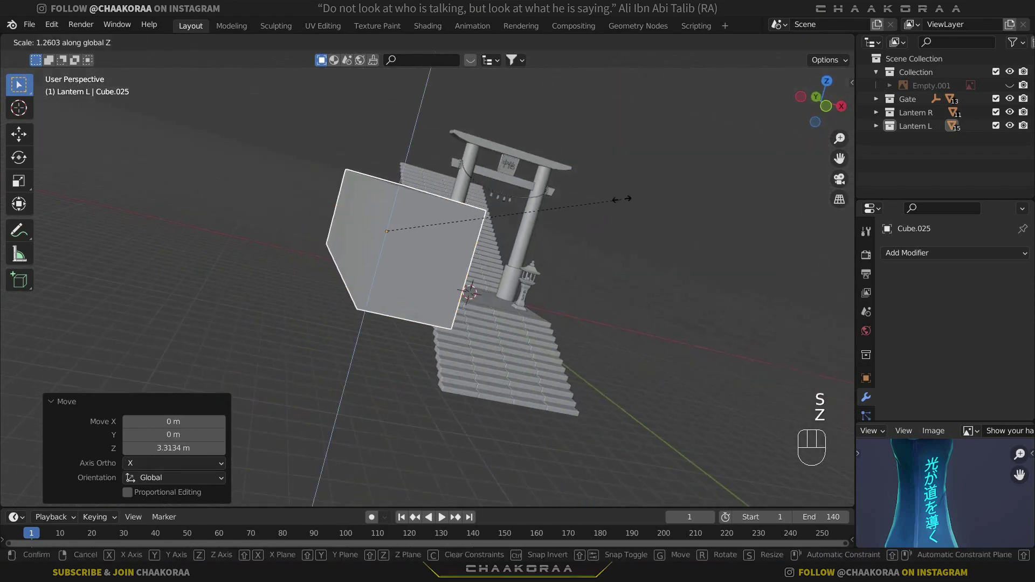
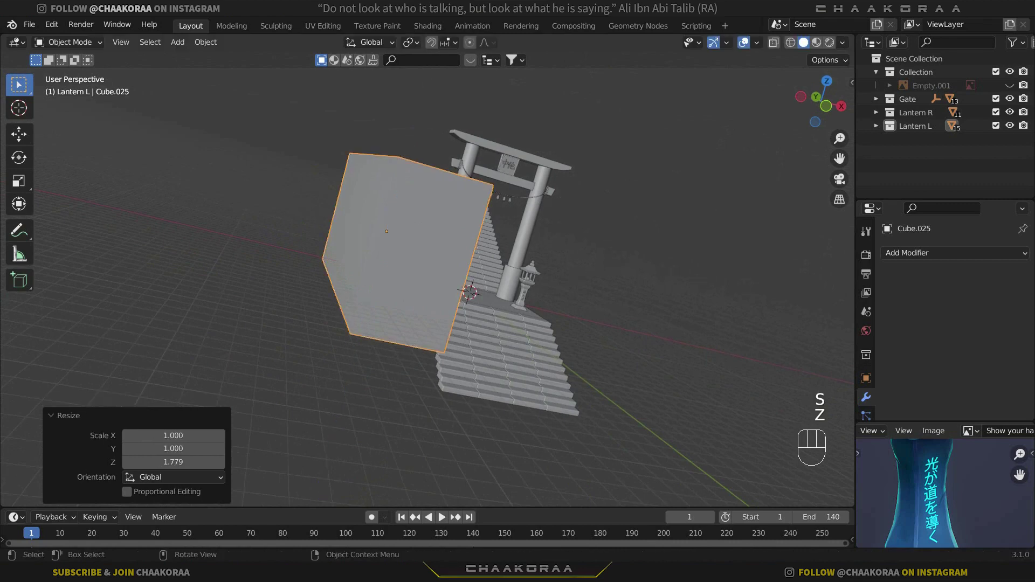
{"action": "left_click", "coordinate": [622, 260]}
{"action": "left_click_drag", "start_coordinate": [594, 278], "coordinate": [458, 352]}
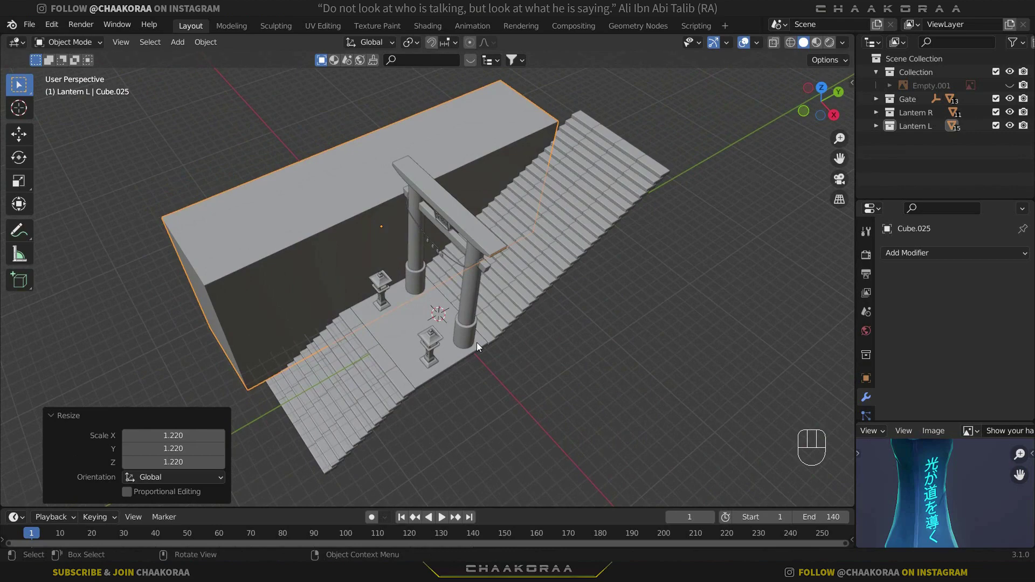
{"action": "key", "text": "KP_7"}
Enlarge the block, widen it along X flush against the staircases' left edge, and enter Edit Mode
{"action": "key", "text": "g"}
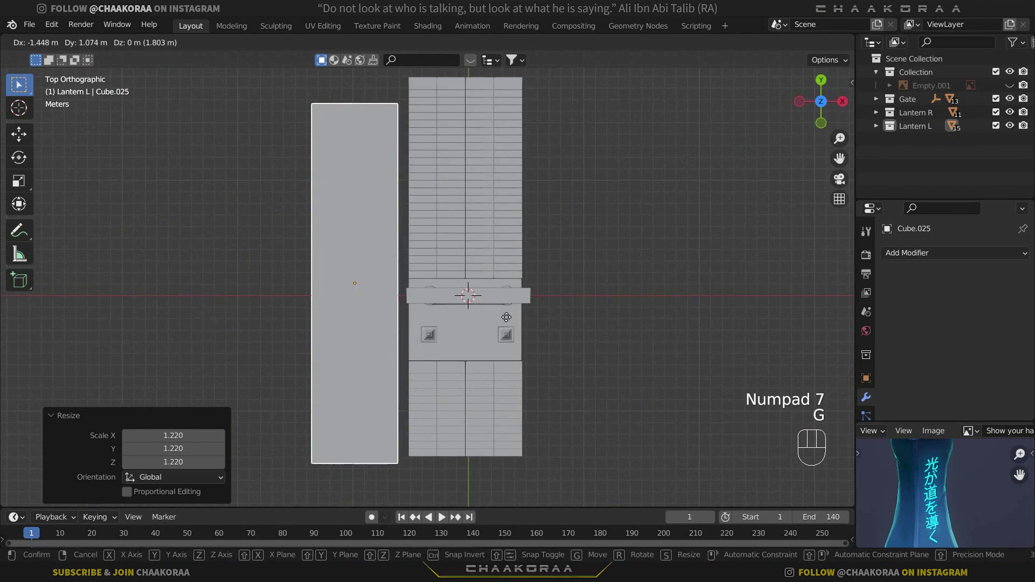
{"action": "left_click", "coordinate": [518, 312]}
{"action": "key", "text": "s"}
{"action": "key", "text": "x"}
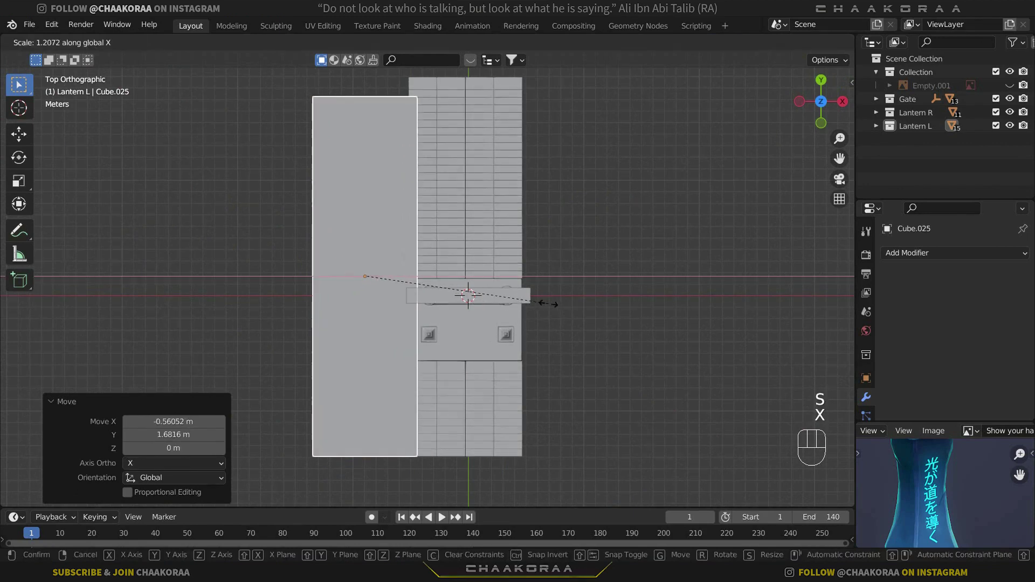
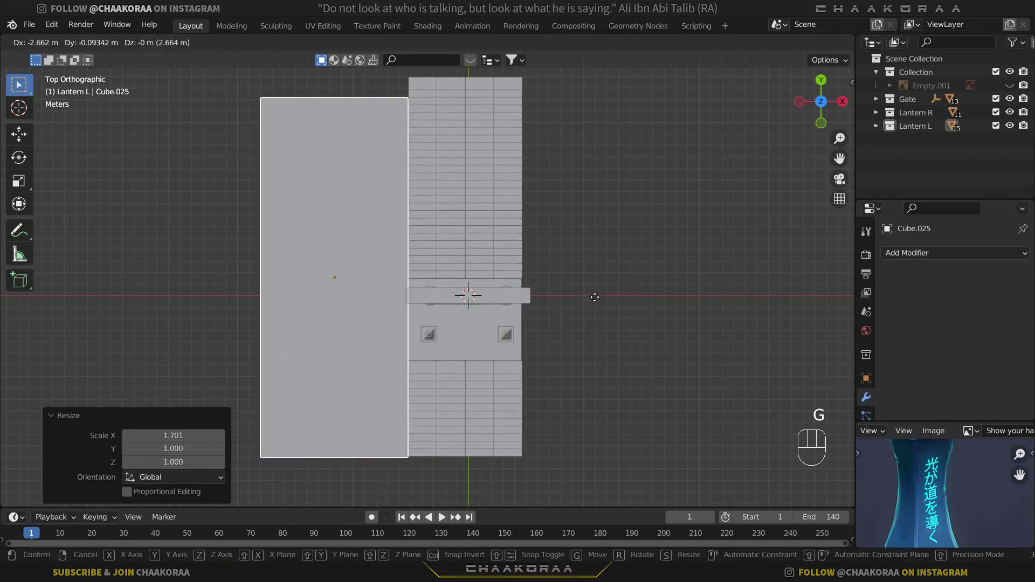
{"action": "left_click_drag", "start_coordinate": [599, 301], "coordinate": [553, 331]}
{"action": "left_click_drag", "start_coordinate": [501, 314], "coordinate": [426, 269]}
{"action": "left_click_drag", "start_coordinate": [300, 265], "coordinate": [346, 207]}
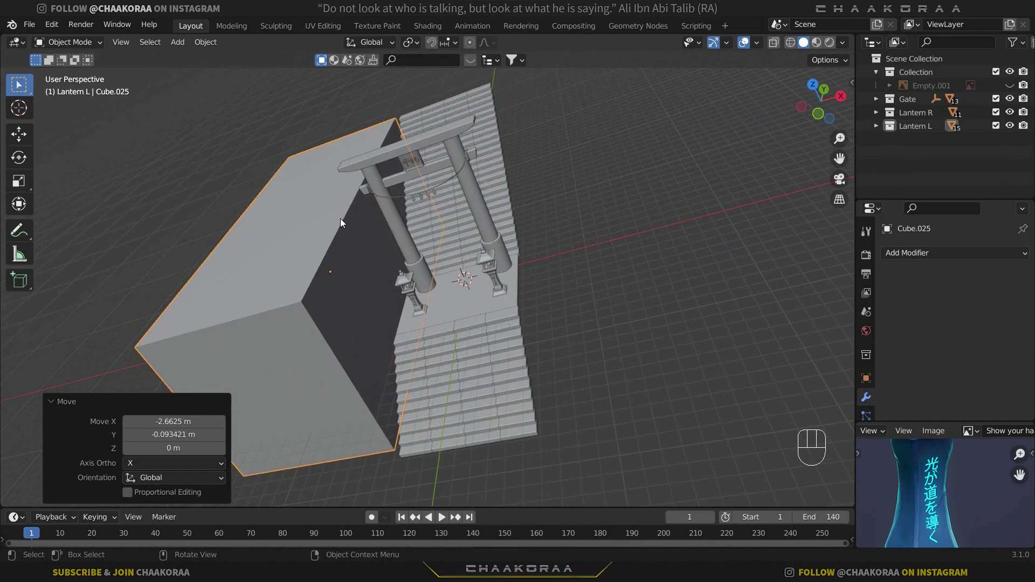
{"action": "key", "text": "Tab"}
Raise the block's top face along Z to make it taller
{"action": "left_click", "coordinate": [147, 50]}
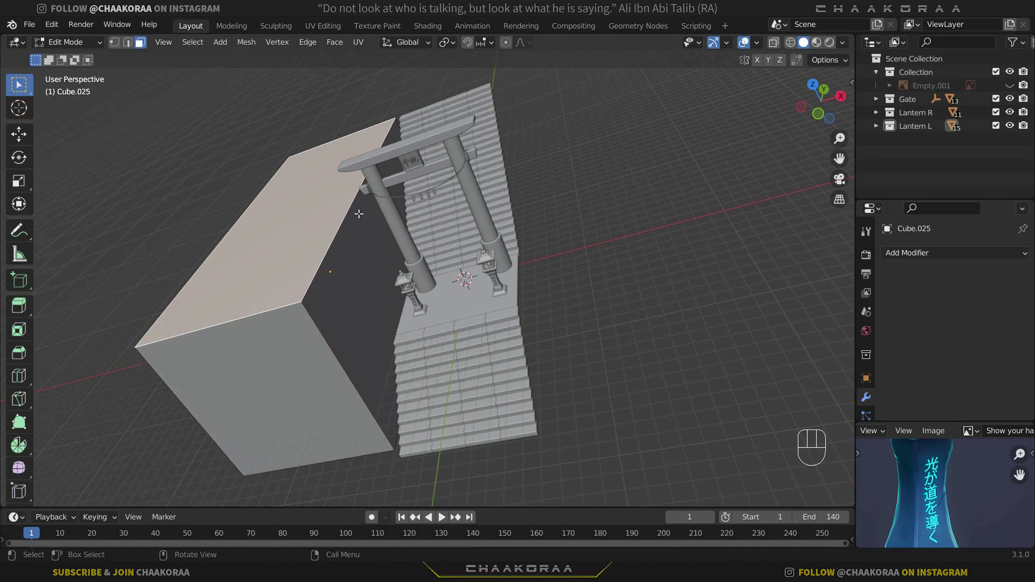
{"action": "key", "text": "g"}
{"action": "key", "text": "z"}
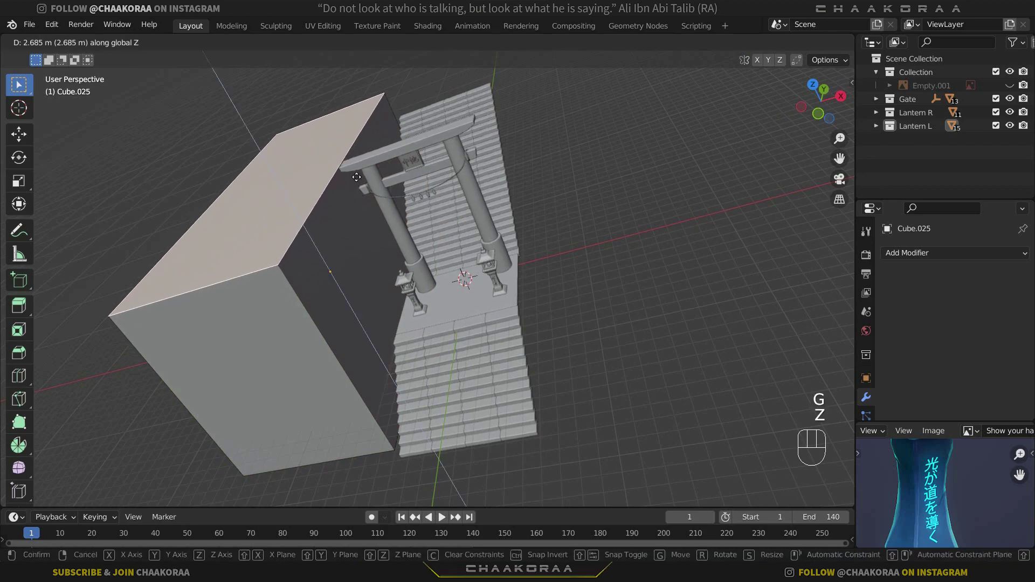
{"action": "left_click", "coordinate": [359, 172]}
{"action": "left_click_drag", "start_coordinate": [383, 187], "coordinate": [417, 207]}
{"action": "middle_click", "coordinate": [420, 235]}
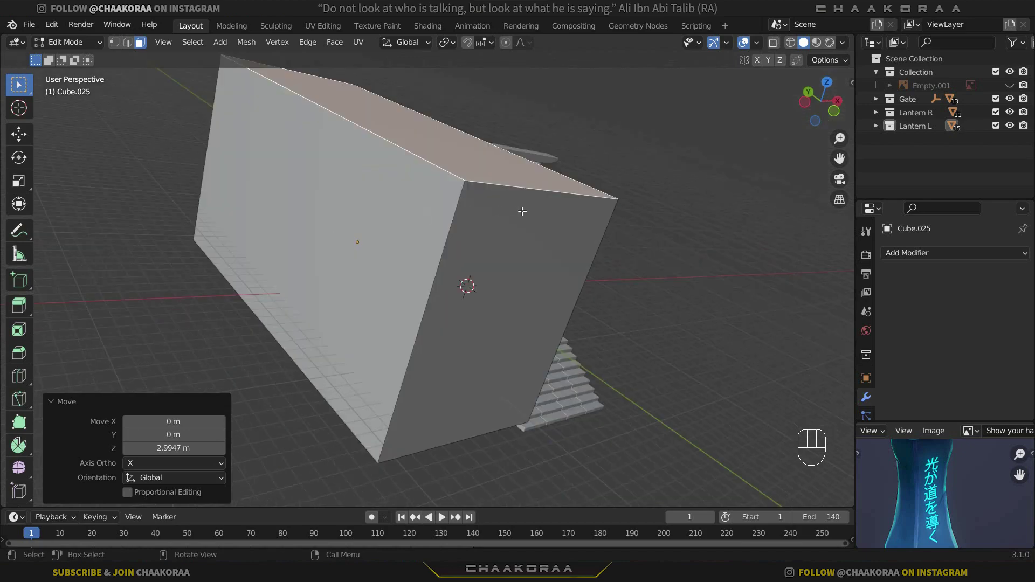
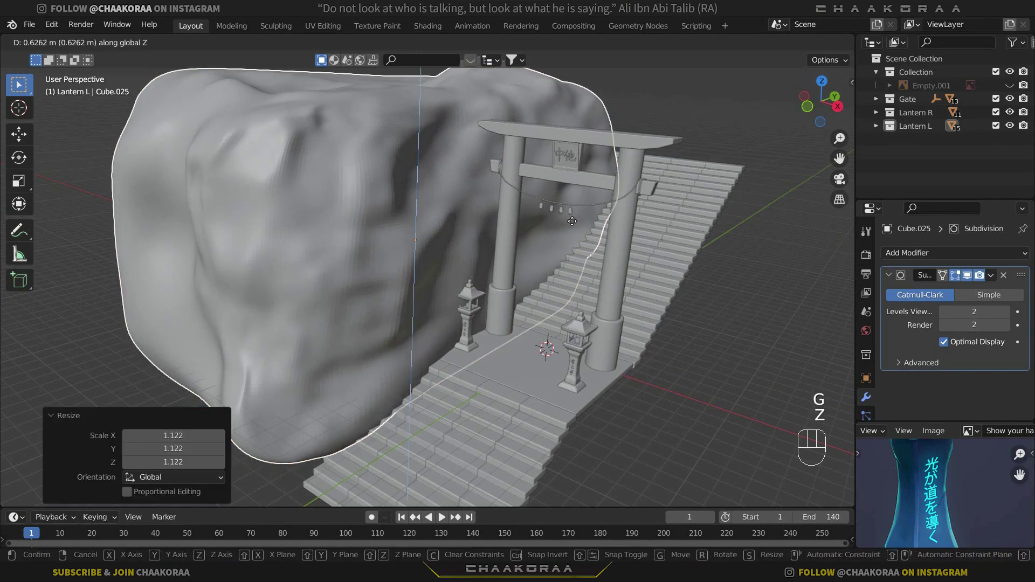
Enlarge the sculpted rock about 1.12 times and start shifting it sideways along X
{"action": "left_click_drag", "start_coordinate": [574, 224], "coordinate": [583, 251]}
{"action": "left_click_drag", "start_coordinate": [611, 277], "coordinate": [634, 280]}
{"action": "key", "text": "g"}
{"action": "key", "text": "x"}
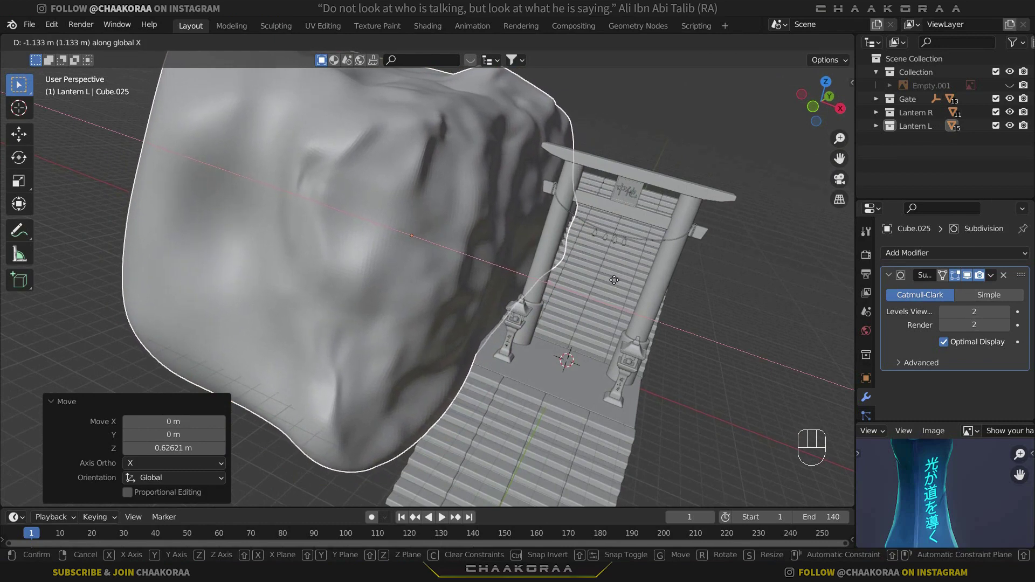
{"action": "left_click", "coordinate": [617, 283]}
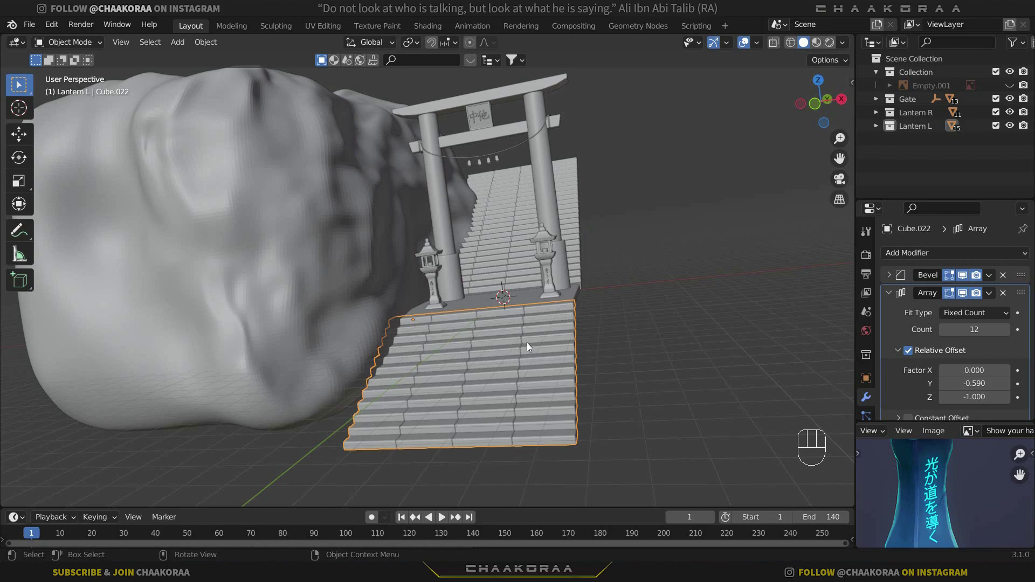
{"action": "key", "text": "Tab"}
{"action": "middle_click", "coordinate": [563, 384]}
{"action": "left_click_drag", "start_coordinate": [519, 324], "coordinate": [475, 269]}
{"action": "middle_click", "coordinate": [480, 281]}
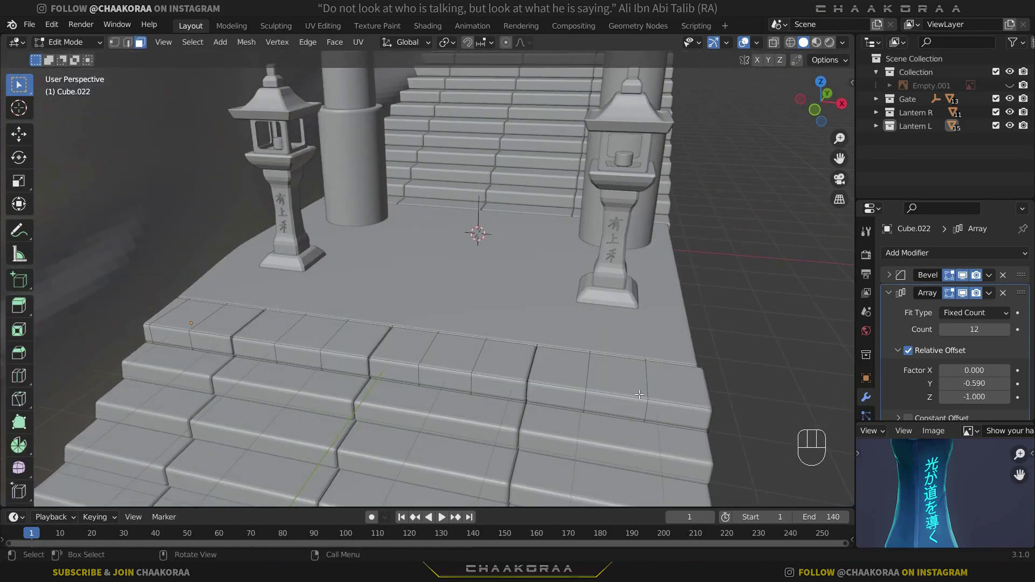
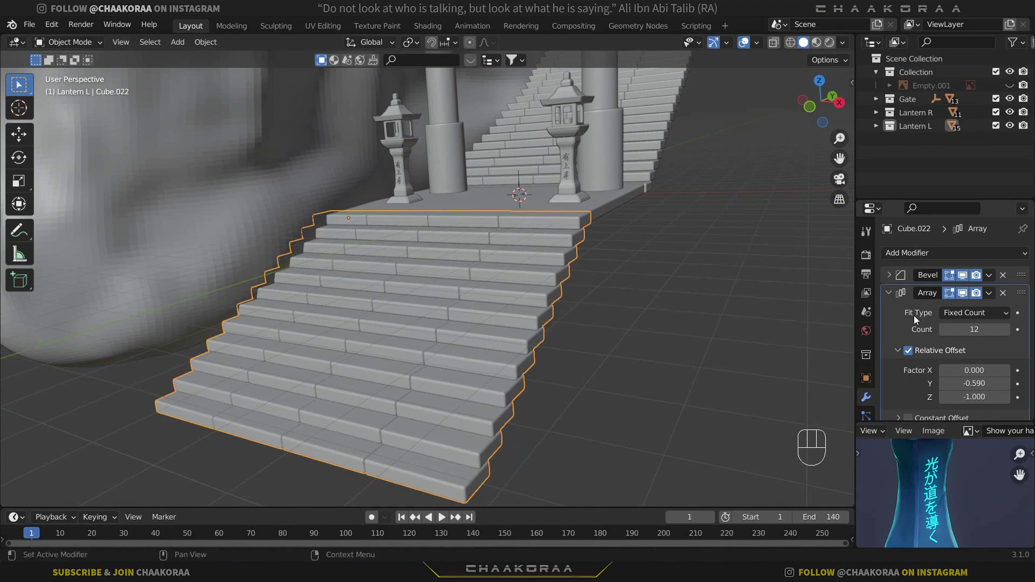
Apply the Array modifier so the stair copies become real geometry, enter Edit Mode and switch to vertex select
{"action": "key", "text": "ctrl+a"}
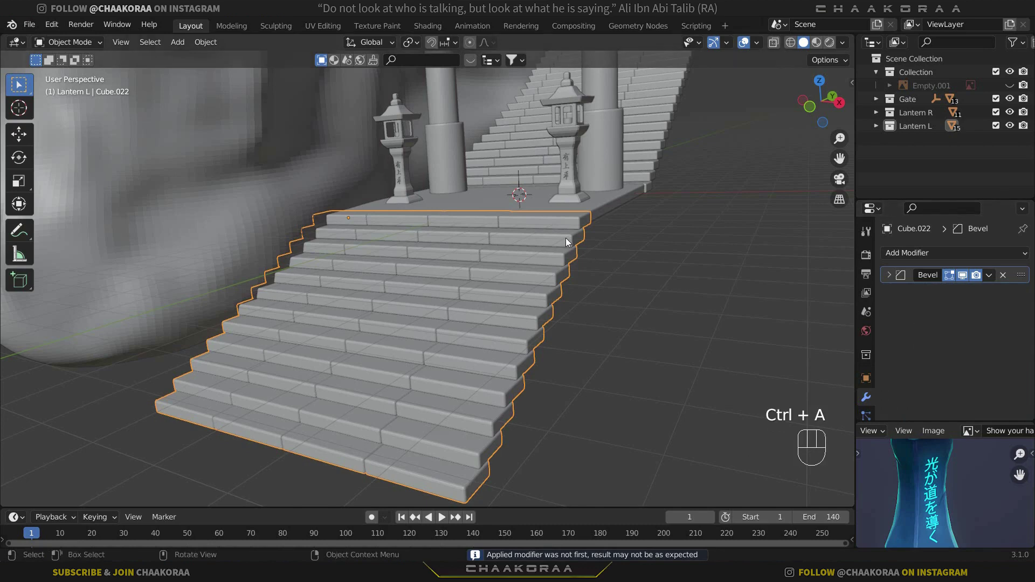
{"action": "middle_click", "coordinate": [589, 267]}
{"action": "key", "text": "Tab"}
{"action": "middle_click", "coordinate": [638, 308]}
{"action": "left_click", "coordinate": [588, 268]}
{"action": "left_click_drag", "start_coordinate": [586, 287], "coordinate": [566, 319]}
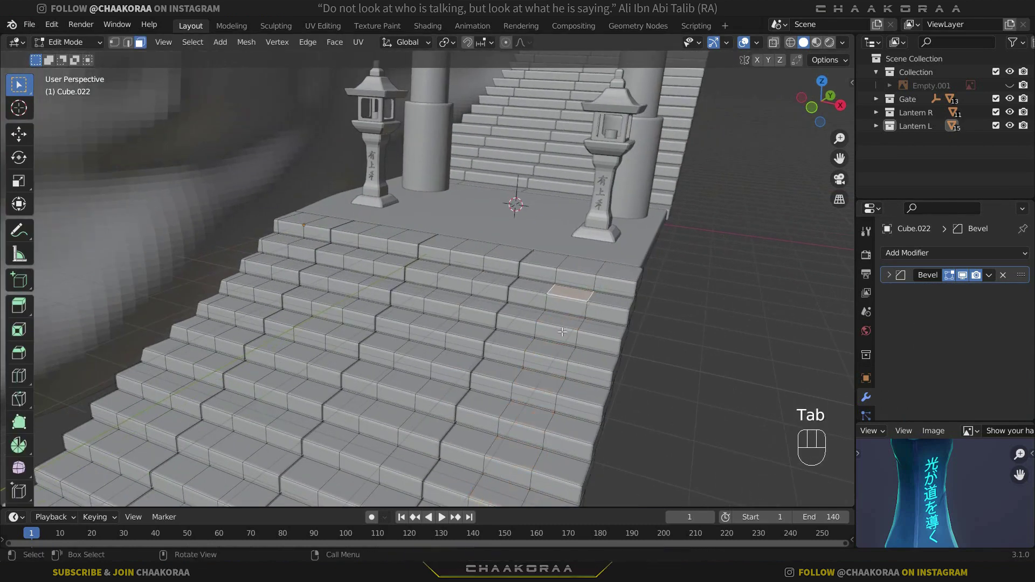
{"action": "left_click", "coordinate": [556, 345]}
{"action": "left_click", "coordinate": [545, 370]}
{"action": "left_click", "coordinate": [543, 388]}
{"action": "left_click", "coordinate": [553, 352]}
{"action": "key", "text": "g"}
{"action": "key", "text": "g"}
{"action": "left_click", "coordinate": [583, 321]}
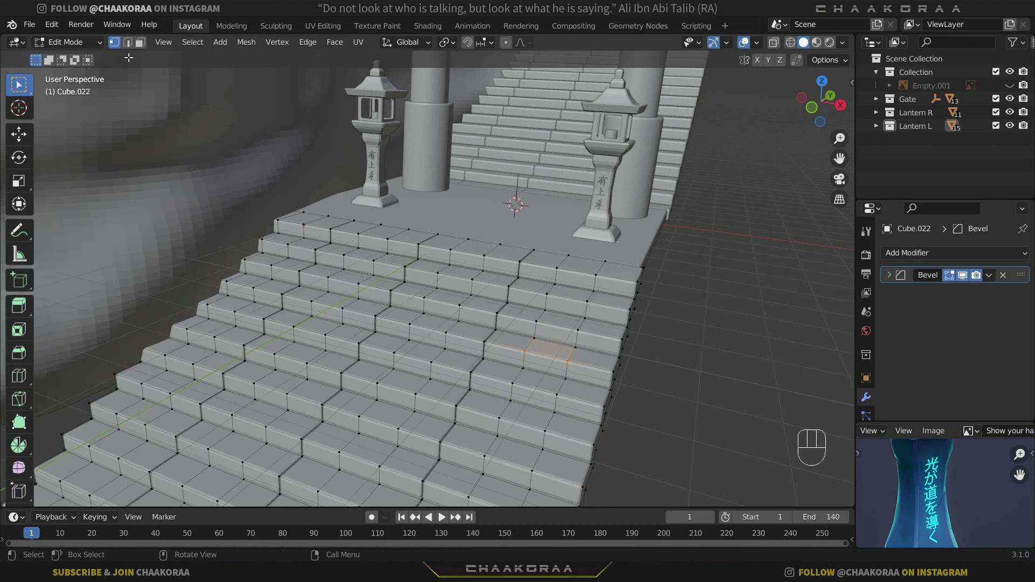
Nudge vertices on the top step edges up and down along Z for a worn look
{"action": "left_click_drag", "start_coordinate": [574, 330], "coordinate": [627, 355]}
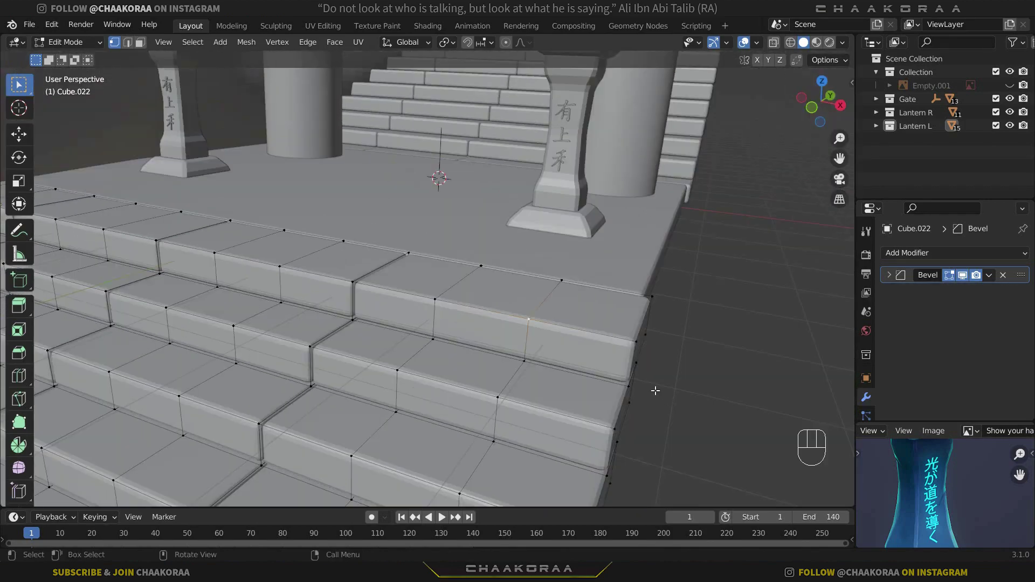
{"action": "key", "text": "g"}
{"action": "key", "text": "z"}
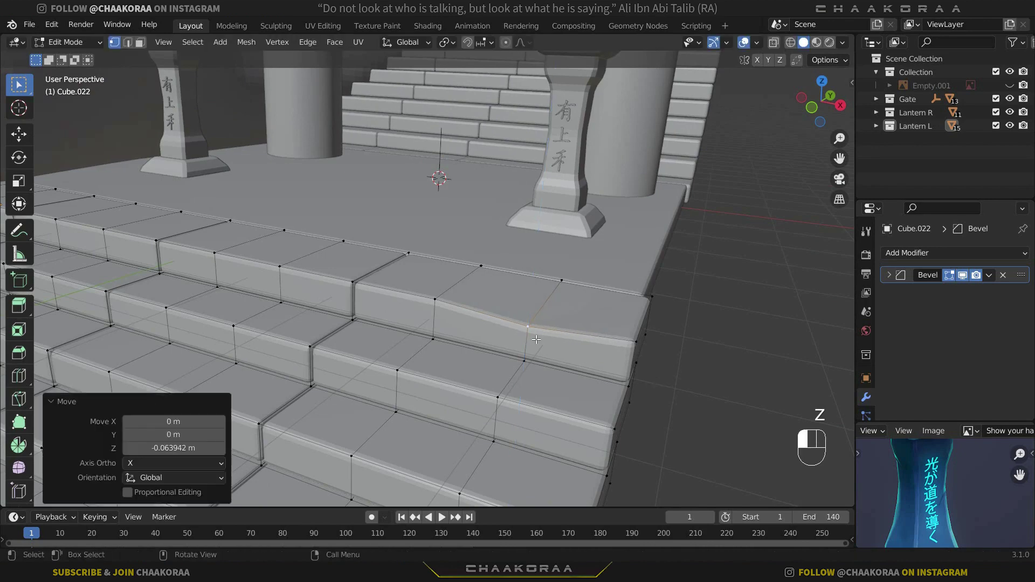
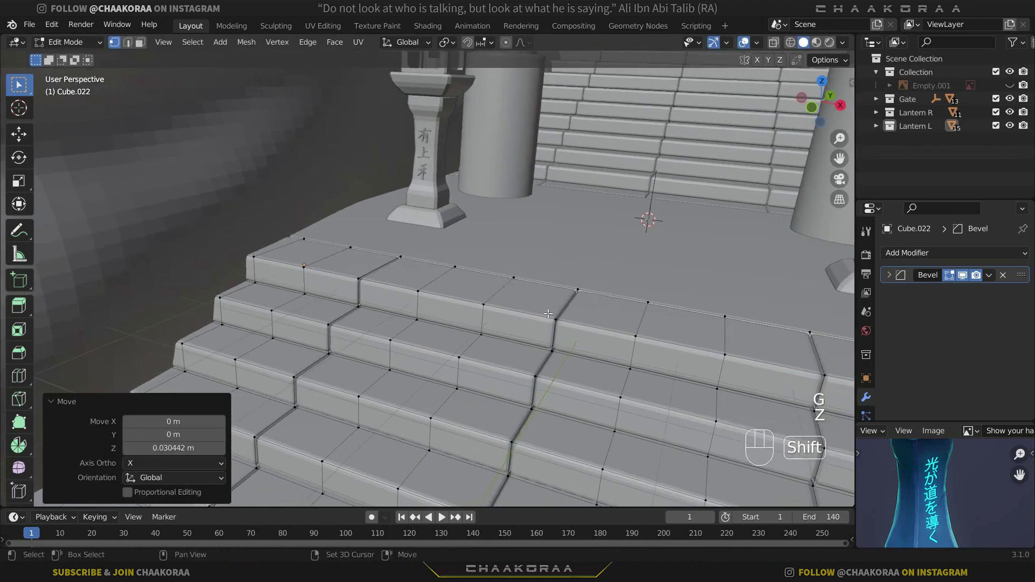
{"action": "left_click", "coordinate": [638, 334]}
{"action": "key", "text": "g"}
{"action": "key", "text": "z"}
{"action": "left_click", "coordinate": [642, 328]}
{"action": "left_click", "coordinate": [716, 364]}
{"action": "left_click_drag", "start_coordinate": [645, 340], "coordinate": [606, 325]}
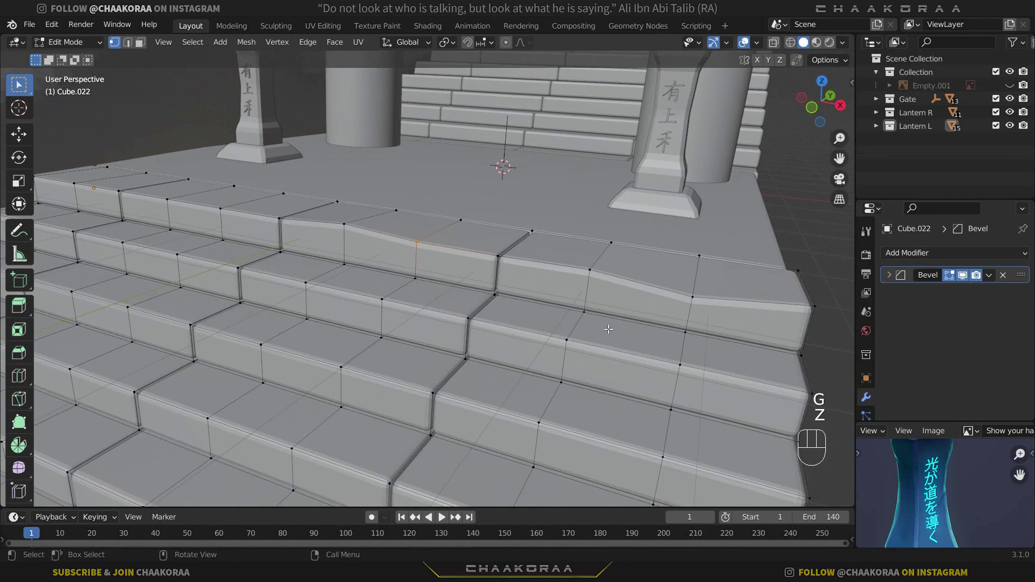
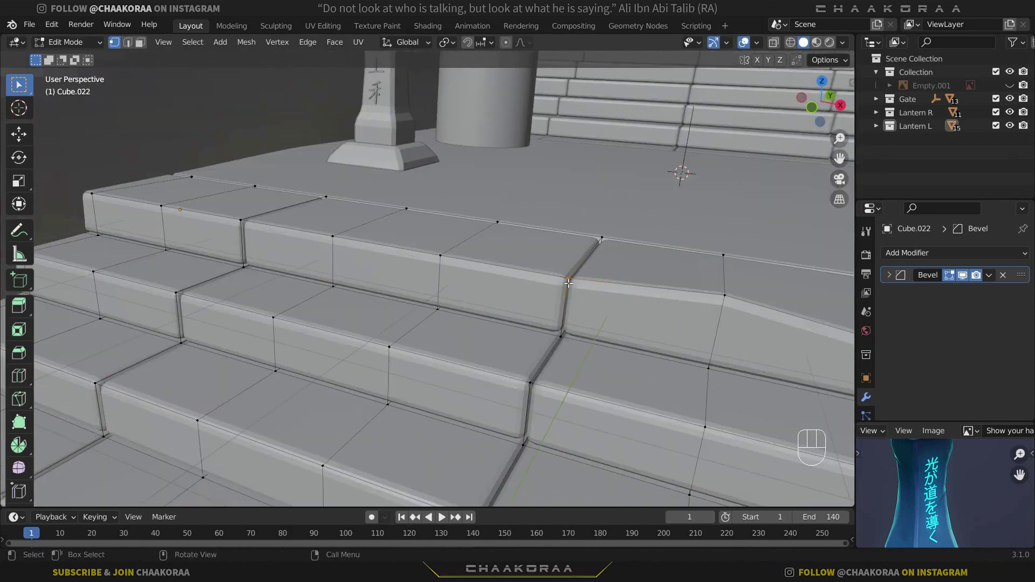
Lower more top-step edge vertices along Z so the edges dip unevenly, then leave Edit Mode
{"action": "left_click", "coordinate": [431, 258]}
{"action": "key", "text": "g"}
{"action": "key", "text": "z"}
{"action": "left_click_drag", "start_coordinate": [419, 261], "coordinate": [337, 225]}
{"action": "left_click", "coordinate": [318, 248]}
{"action": "key", "text": "g"}
{"action": "left_click_drag", "start_coordinate": [331, 242], "coordinate": [271, 229]}
{"action": "left_click", "coordinate": [143, 211]}
{"action": "key", "text": "g"}
{"action": "key", "text": "z"}
{"action": "left_click", "coordinate": [158, 209]}
{"action": "left_click", "coordinate": [91, 197]}
{"action": "key", "text": "g"}
{"action": "key", "text": "z"}
{"action": "left_click_drag", "start_coordinate": [113, 192], "coordinate": [237, 213]}
{"action": "middle_click", "coordinate": [532, 315]}
{"action": "key", "text": "Tab"}
{"action": "left_click_drag", "start_coordinate": [537, 320], "coordinate": [462, 229]}
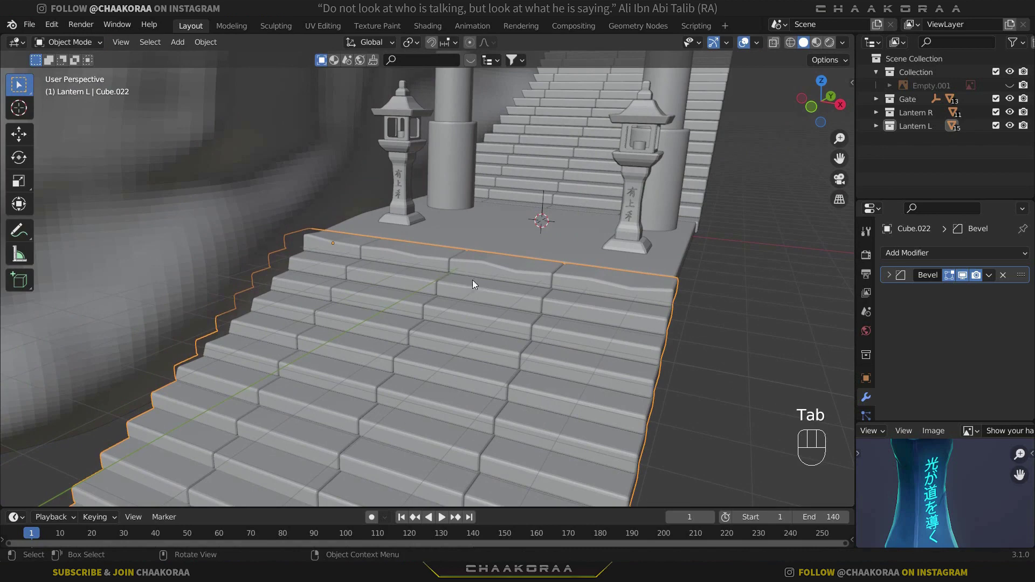
Back in Edit Mode, shift several top-step vertices vertically to vary the edge heights
{"action": "key", "text": "Tab"}
{"action": "left_click_drag", "start_coordinate": [498, 252], "coordinate": [542, 263]}
{"action": "key", "text": "g"}
{"action": "key", "text": "z"}
{"action": "left_click_drag", "start_coordinate": [545, 269], "coordinate": [434, 237]}
{"action": "left_click_drag", "start_coordinate": [416, 223], "coordinate": [448, 234]}
{"action": "key", "text": "g"}
{"action": "key", "text": "z"}
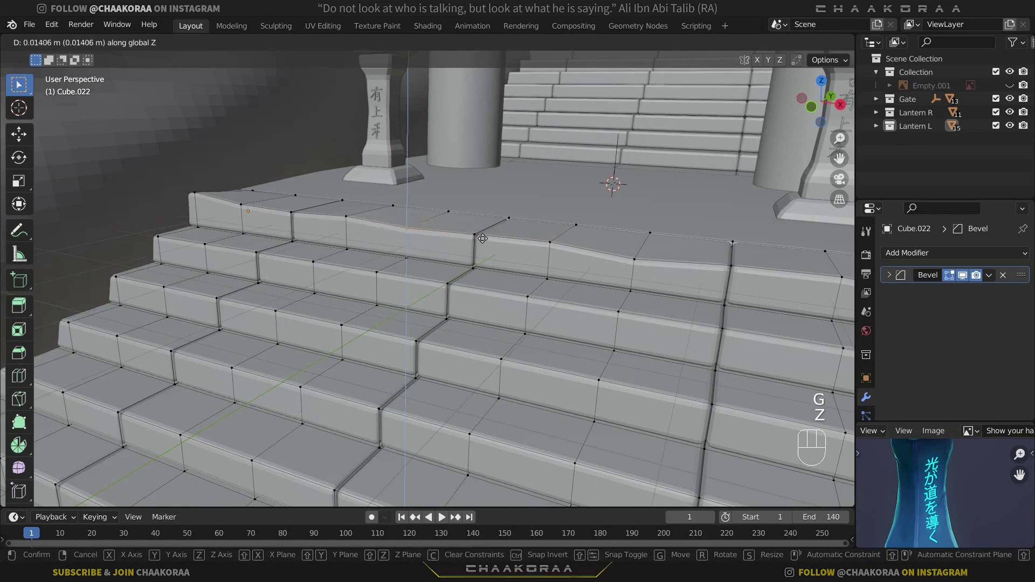
{"action": "left_click", "coordinate": [506, 229]}
{"action": "key", "text": "Tab"}
{"action": "key", "text": "Tab"}
{"action": "left_click", "coordinate": [539, 301]}
{"action": "key", "text": "g"}
{"action": "key", "text": "z"}
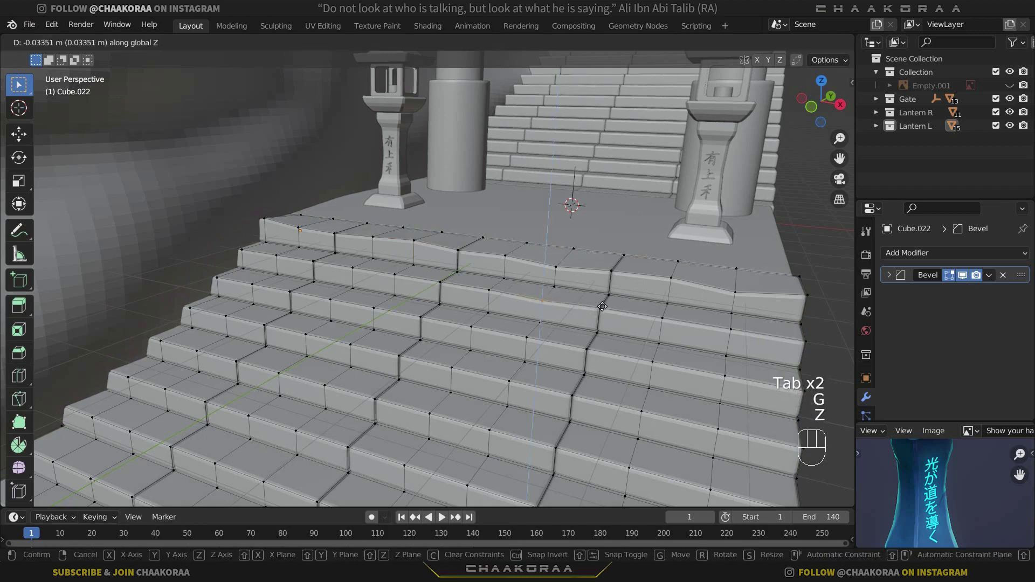
{"action": "left_click", "coordinate": [604, 302]}
{"action": "middle_click", "coordinate": [593, 309]}
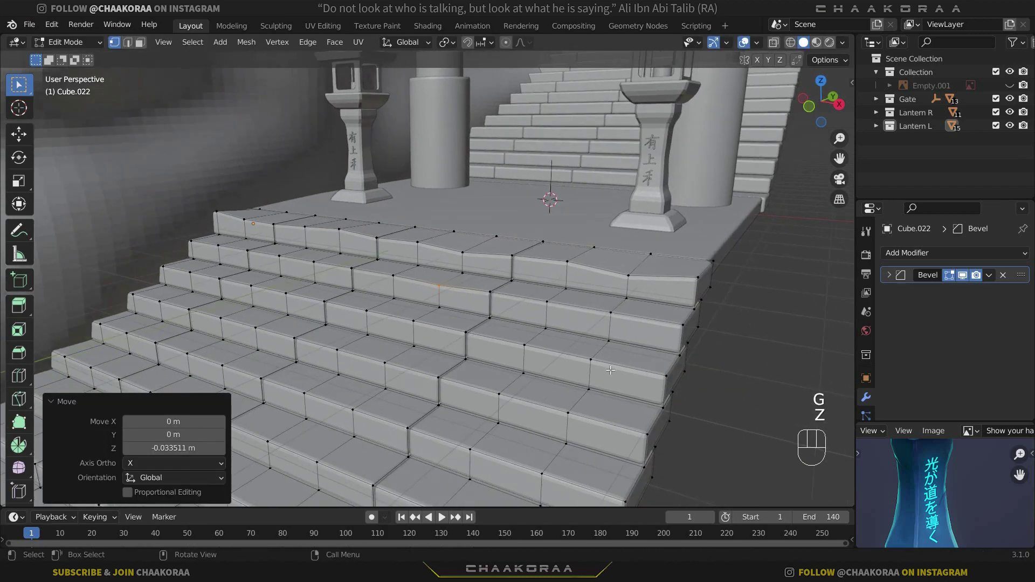
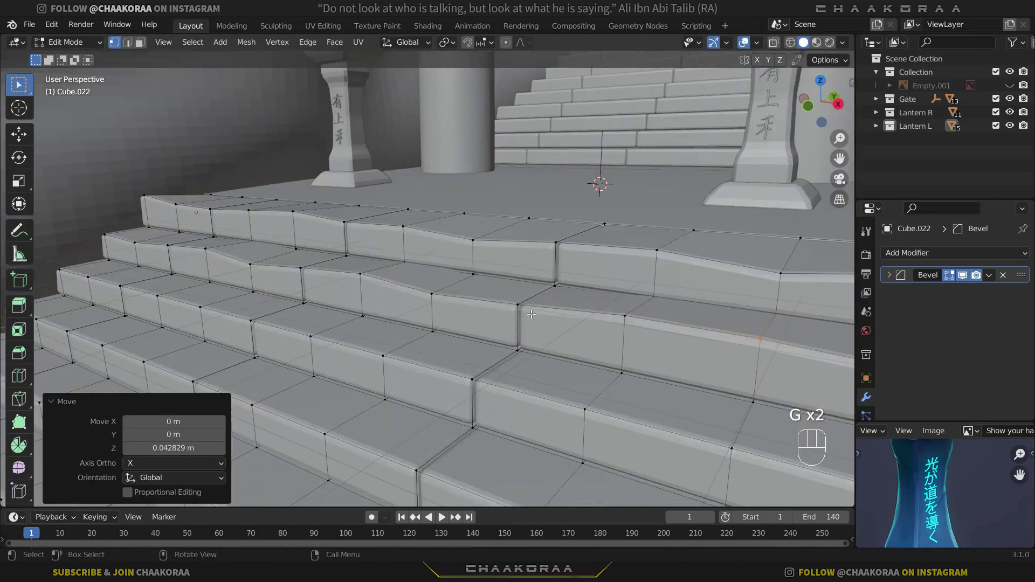
Using X-ray view to grab hidden corner vertices, dip and lower step edges on the lower rows
{"action": "key", "text": "alt+z"}
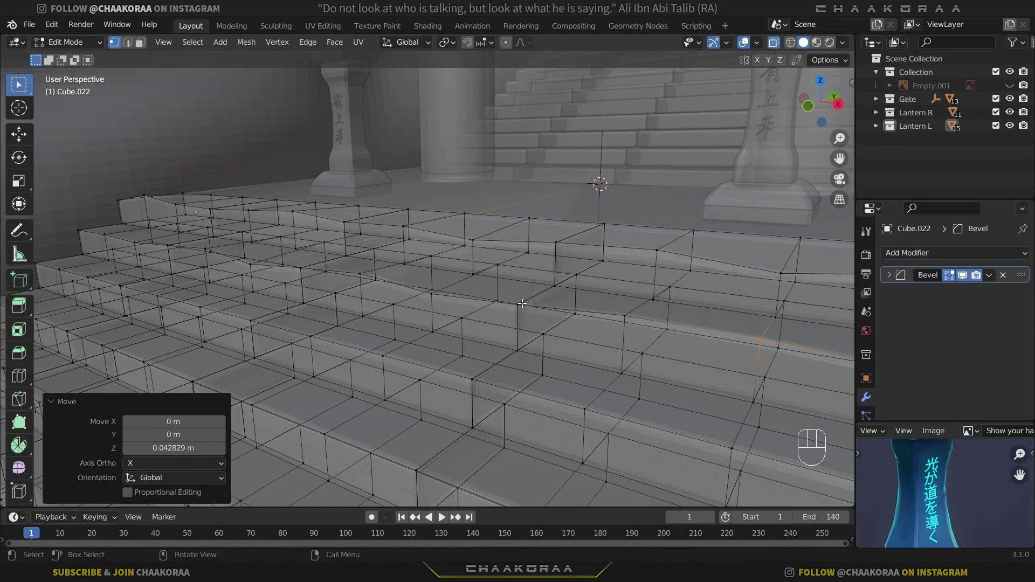
{"action": "left_click_drag", "start_coordinate": [529, 294], "coordinate": [550, 298]}
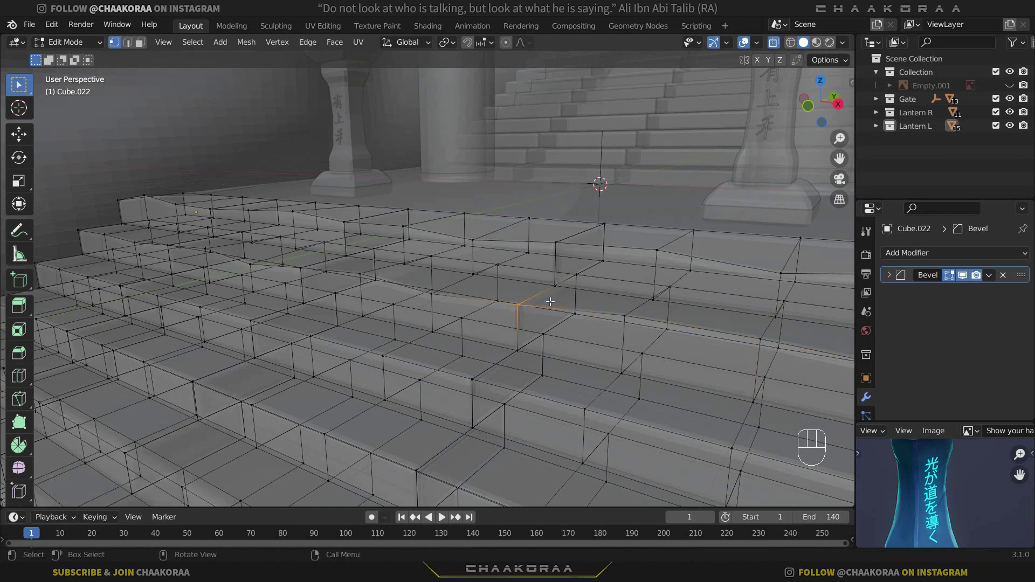
{"action": "key", "text": "alt+z"}
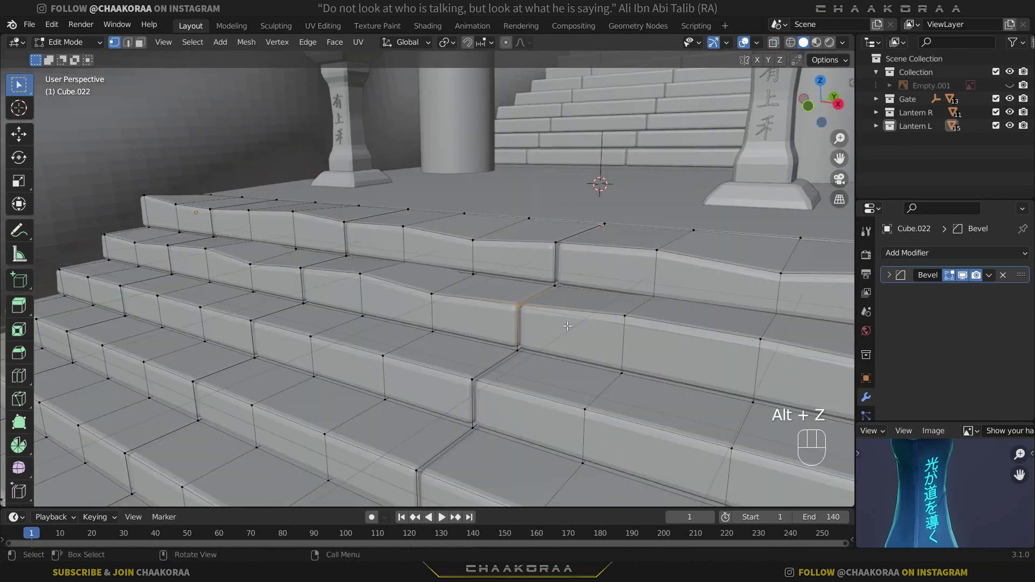
{"action": "key", "text": "g"}
{"action": "key", "text": "z"}
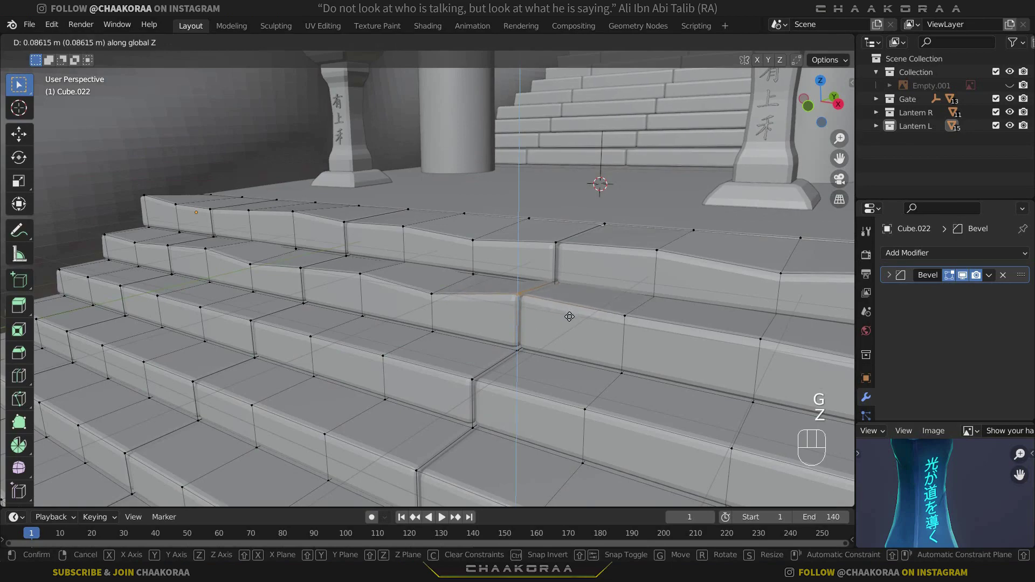
{"action": "left_click", "coordinate": [571, 310]}
{"action": "left_click_drag", "start_coordinate": [552, 340], "coordinate": [526, 306]}
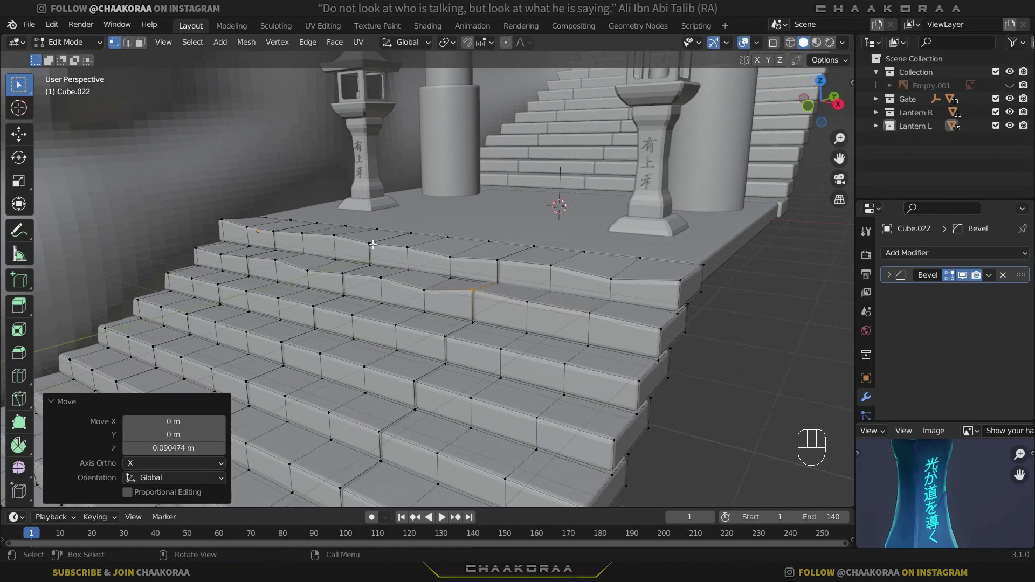
{"action": "key", "text": "alt+z"}
{"action": "left_click_drag", "start_coordinate": [373, 238], "coordinate": [469, 233]}
{"action": "key", "text": "alt+z"}
{"action": "key", "text": "g"}
{"action": "key", "text": "z"}
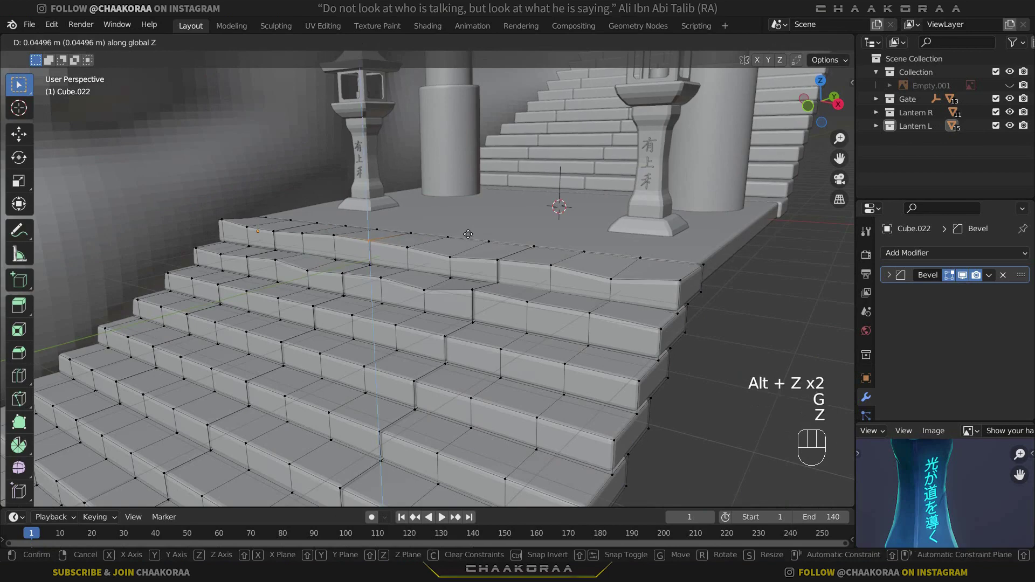
{"action": "left_click_drag", "start_coordinate": [473, 232], "coordinate": [403, 230]}
{"action": "left_click_drag", "start_coordinate": [331, 233], "coordinate": [411, 235]}
{"action": "key", "text": "g"}
{"action": "key", "text": "z"}
{"action": "left_click", "coordinate": [411, 242]}
Continue nudging further step vertices along Z so the lower staircase edges turn wavy and irregular
{"action": "key", "text": "Tab"}
{"action": "middle_click", "coordinate": [462, 279]}
{"action": "key", "text": "Tab"}
{"action": "key", "text": "g"}
{"action": "key", "text": "z"}
{"action": "left_click", "coordinate": [487, 266]}
{"action": "key", "text": "Tab"}
{"action": "key", "text": "Tab"}
{"action": "left_click_drag", "start_coordinate": [378, 325], "coordinate": [463, 315]}
{"action": "key", "text": "g"}
{"action": "key", "text": "z"}
{"action": "left_click", "coordinate": [457, 311]}
{"action": "left_click", "coordinate": [254, 298]}
{"action": "key", "text": "g"}
{"action": "key", "text": "z"}
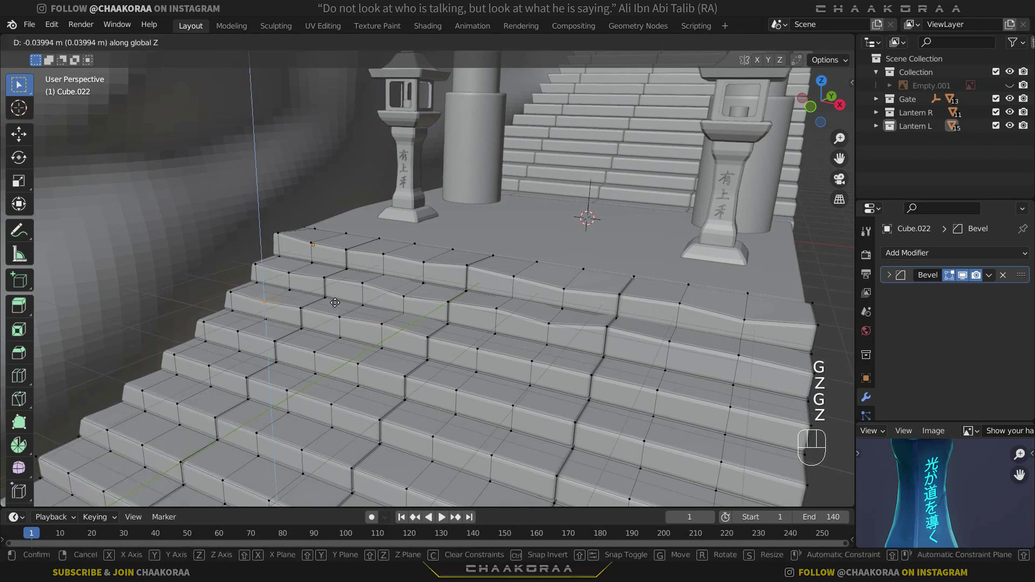
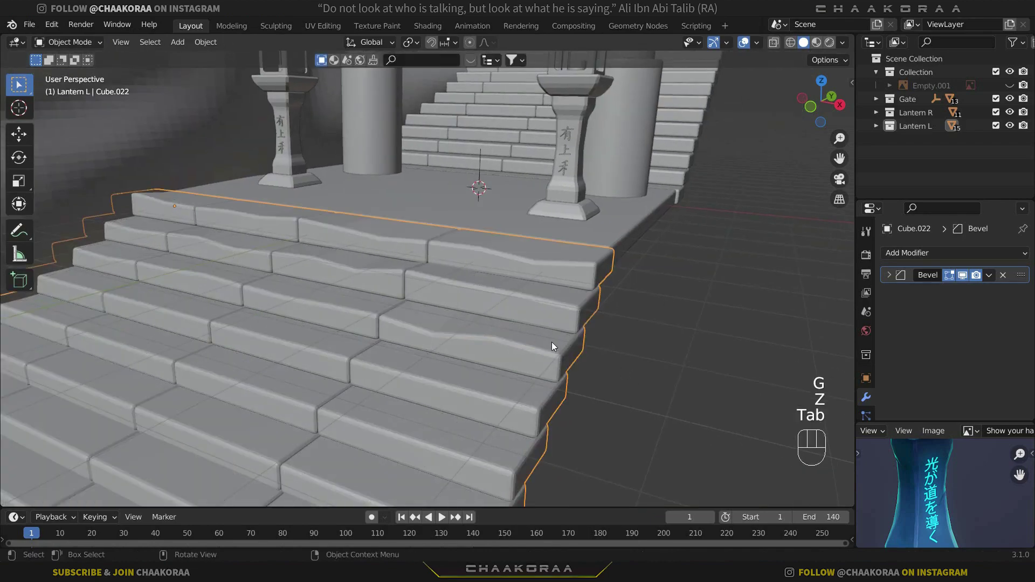
In Edit Mode, nudge two groups of step-front vertices inward along Y to start the worn edges
{"action": "key", "text": "Tab"}
{"action": "left_click_drag", "start_coordinate": [478, 251], "coordinate": [422, 265]}
{"action": "left_click_drag", "start_coordinate": [316, 317], "coordinate": [305, 325]}
{"action": "key", "text": "g"}
{"action": "key", "text": "x"}
{"action": "key", "text": "y"}
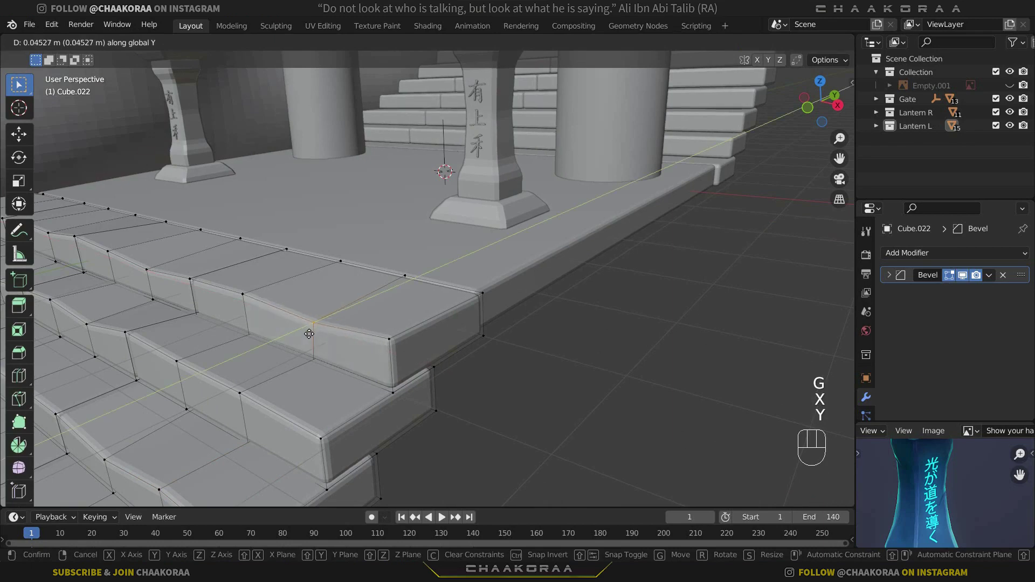
{"action": "left_click_drag", "start_coordinate": [308, 332], "coordinate": [247, 302]}
{"action": "left_click_drag", "start_coordinate": [186, 280], "coordinate": [304, 281]}
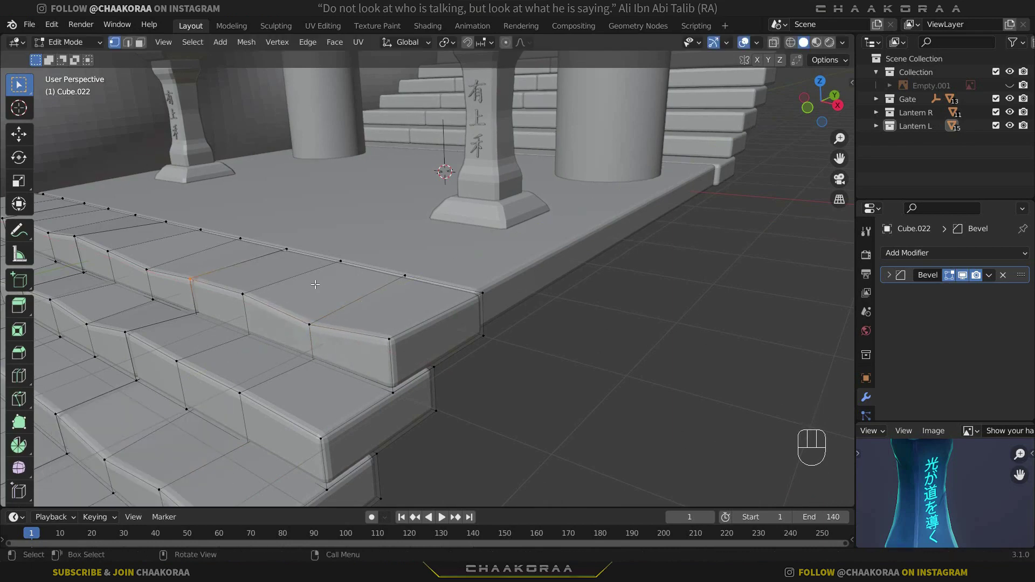
{"action": "key", "text": "g"}
{"action": "key", "text": "y"}
{"action": "left_click_drag", "start_coordinate": [318, 278], "coordinate": [263, 286]}
{"action": "middle_click", "coordinate": [323, 313]}
Shift top-step edge vertices alternately outward and inward along Y for an uneven front
{"action": "left_click", "coordinate": [362, 345]}
{"action": "key", "text": "g"}
{"action": "key", "text": "y"}
{"action": "left_click", "coordinate": [377, 339]}
{"action": "left_click_drag", "start_coordinate": [210, 292], "coordinate": [291, 284]}
{"action": "key", "text": "g"}
{"action": "key", "text": "y"}
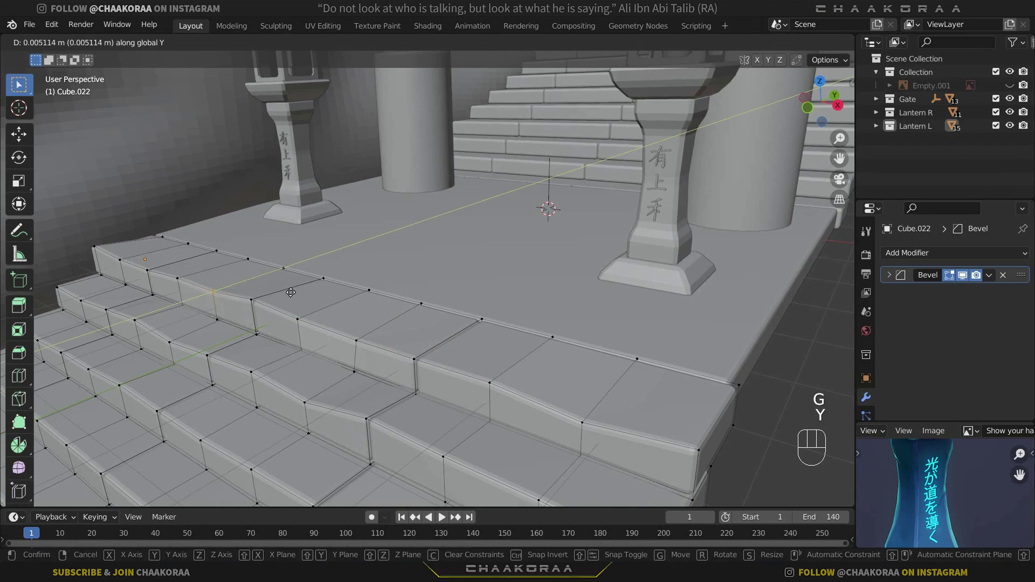
{"action": "left_click_drag", "start_coordinate": [291, 289], "coordinate": [235, 281]}
{"action": "left_click_drag", "start_coordinate": [143, 266], "coordinate": [199, 271]}
{"action": "key", "text": "g"}
{"action": "key", "text": "y"}
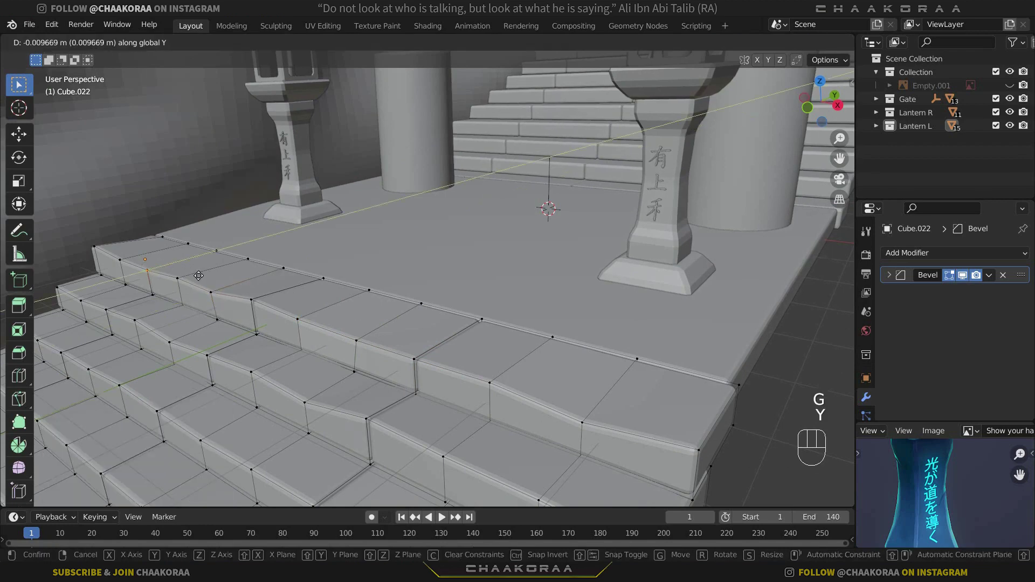
{"action": "left_click_drag", "start_coordinate": [195, 272], "coordinate": [145, 264]}
Nudge the top step corner and push a lower step edge outward along Y
{"action": "left_click_drag", "start_coordinate": [118, 257], "coordinate": [142, 260]}
{"action": "key", "text": "g"}
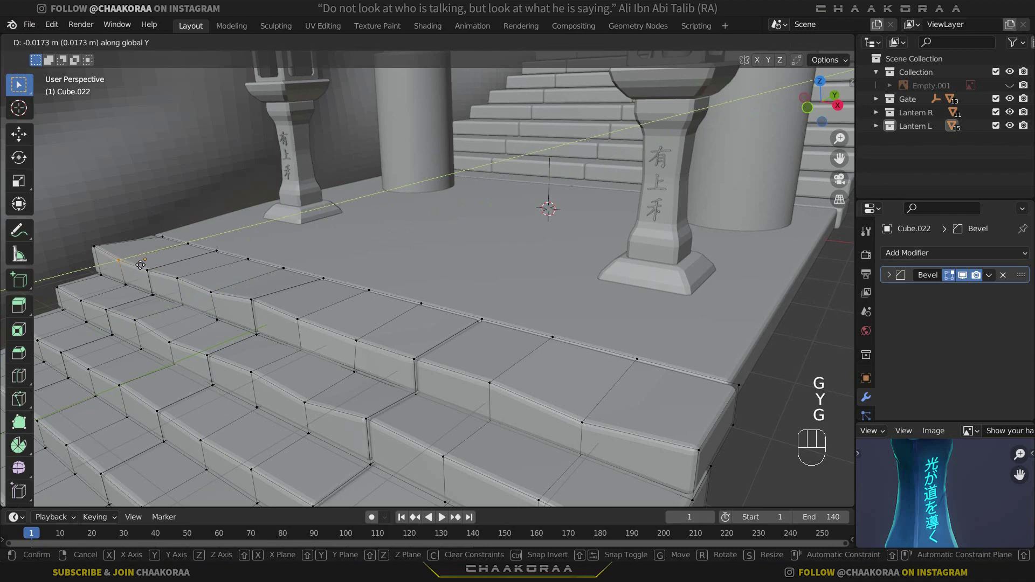
{"action": "left_click_drag", "start_coordinate": [137, 263], "coordinate": [116, 272]}
{"action": "left_click", "coordinate": [86, 302]}
{"action": "key", "text": "g"}
{"action": "key", "text": "y"}
{"action": "left_click_drag", "start_coordinate": [148, 294], "coordinate": [157, 314]}
{"action": "left_click_drag", "start_coordinate": [163, 341], "coordinate": [184, 345]}
{"action": "key", "text": "g"}
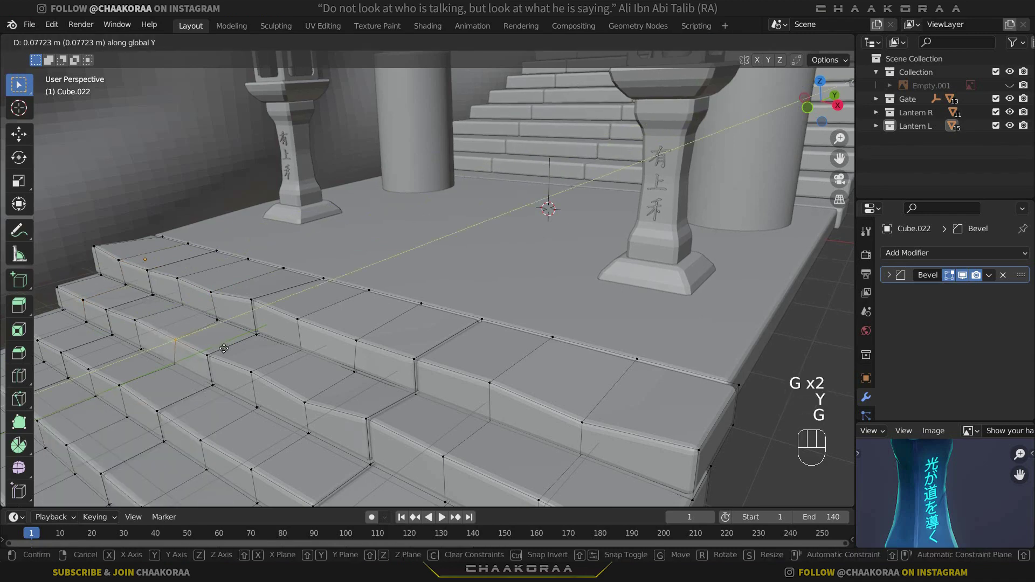
{"action": "left_click", "coordinate": [228, 346]}
Move the remaining lower step-edge vertices front-back so the treads recede irregularly
{"action": "left_click_drag", "start_coordinate": [247, 366], "coordinate": [292, 371]}
{"action": "key", "text": "g"}
{"action": "left_click_drag", "start_coordinate": [248, 375], "coordinate": [331, 356]}
{"action": "key", "text": "g"}
{"action": "key", "text": "y"}
{"action": "left_click_drag", "start_coordinate": [328, 359], "coordinate": [375, 415]}
{"action": "left_click_drag", "start_coordinate": [447, 459], "coordinate": [492, 446]}
{"action": "key", "text": "g"}
{"action": "key", "text": "y"}
{"action": "left_click", "coordinate": [489, 449]}
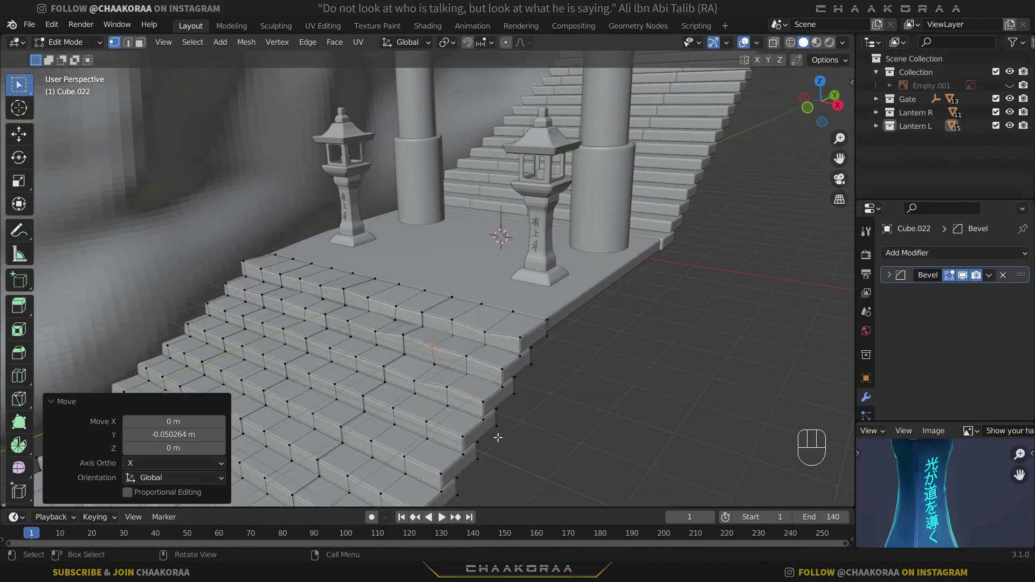
Return to Object Mode and pull back to view gate, worn stairs, lanterns and rock together
{"action": "key", "text": "Tab"}
{"action": "left_click", "coordinate": [621, 353]}
{"action": "left_click_drag", "start_coordinate": [600, 300], "coordinate": [600, 275]}
{"action": "middle_click", "coordinate": [596, 288]}
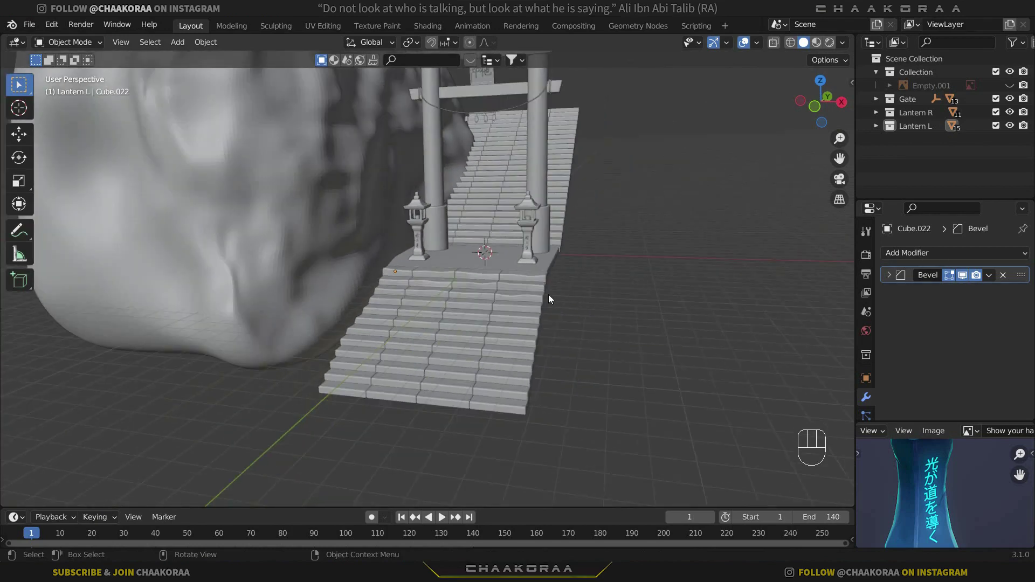
{"action": "left_click_drag", "start_coordinate": [557, 296], "coordinate": [551, 311]}
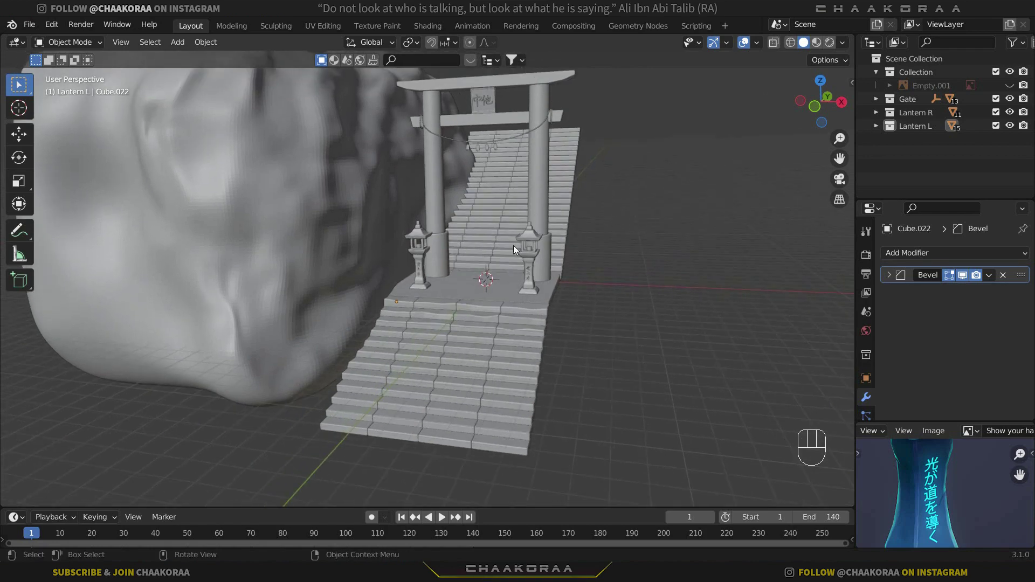